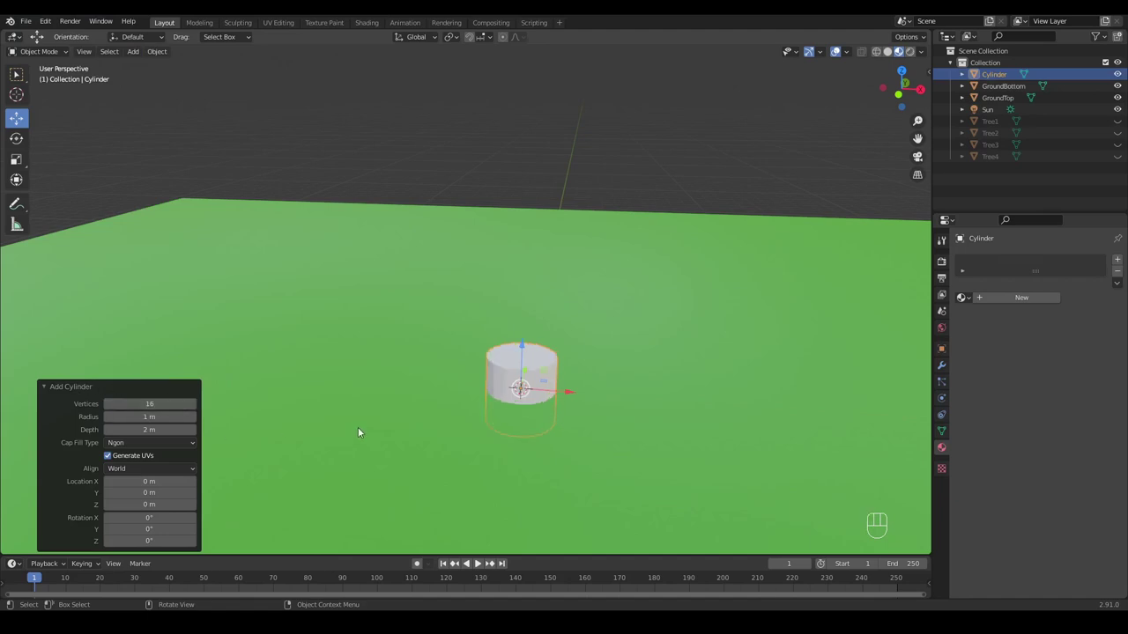
Step: Scale the new 16-vertex cylinder down to 0.1 and zoom in on it
middle_click(372, 410)
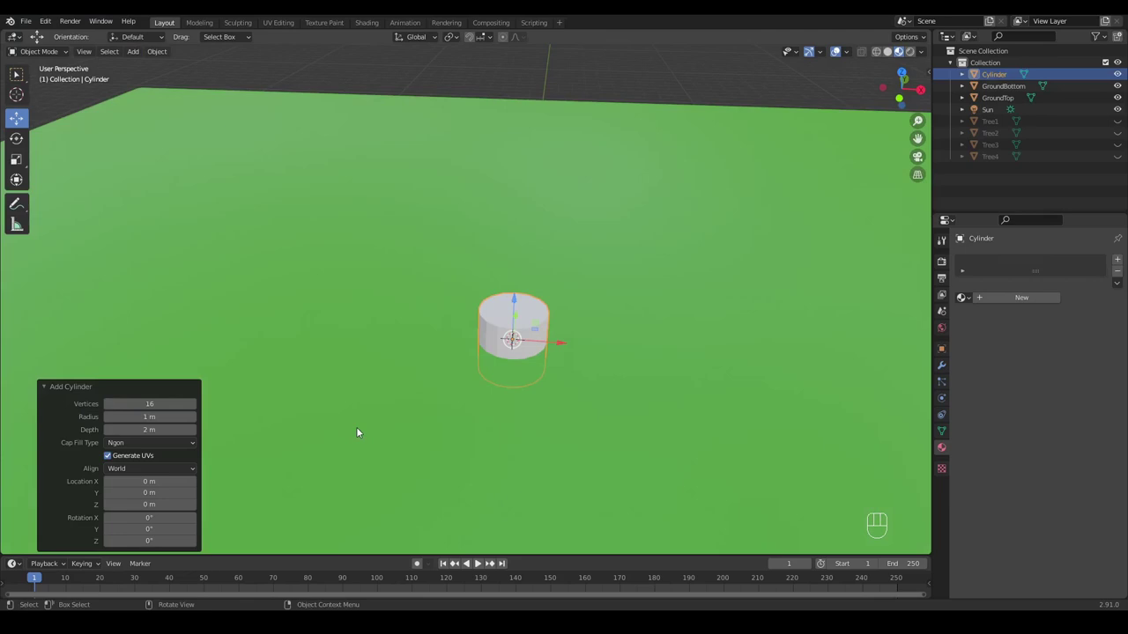
left_click_drag(466, 321, 453, 384)
key("s")
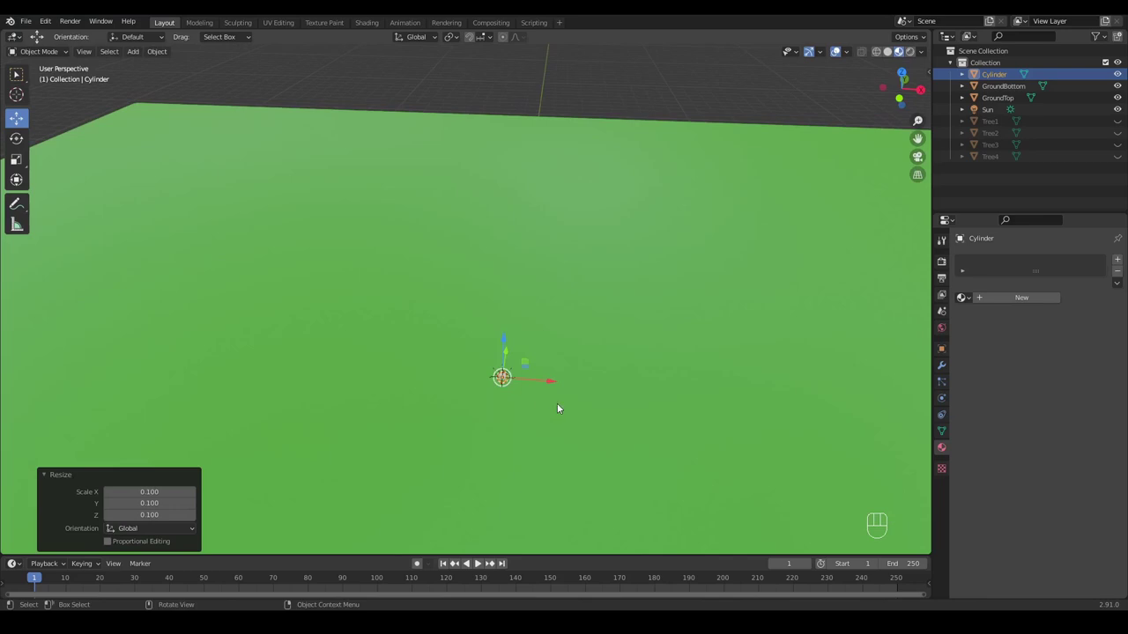
key("KP_Decimal")
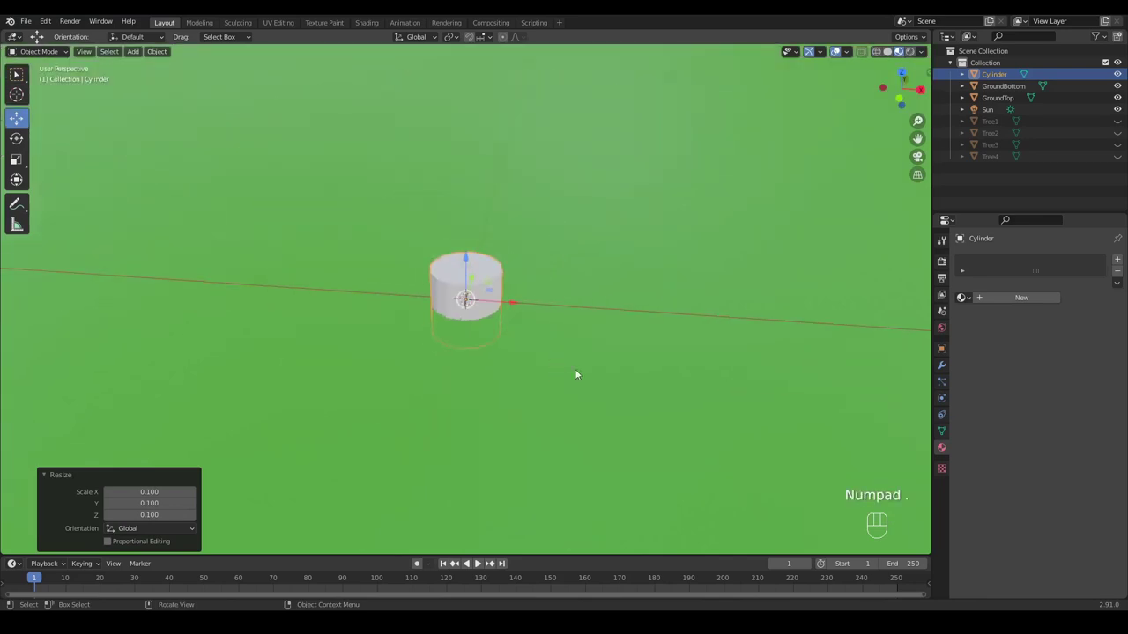
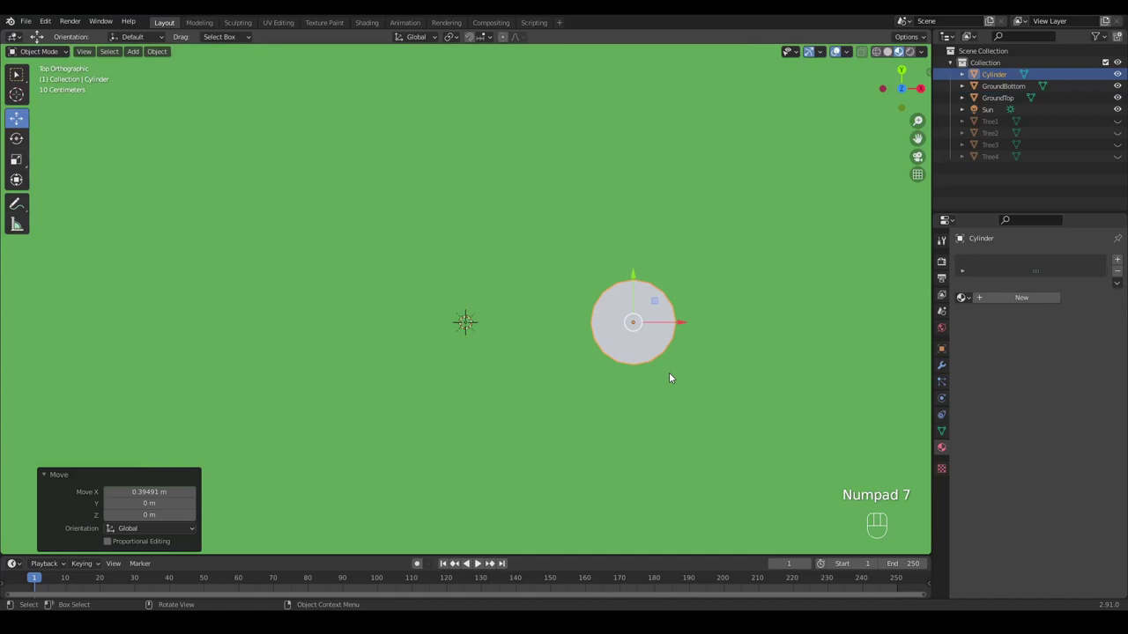
Step: With X-ray on in top view, slide the cylinder sideways along X away from the origin
key("z")
left_click_drag(583, 304, 536, 375)
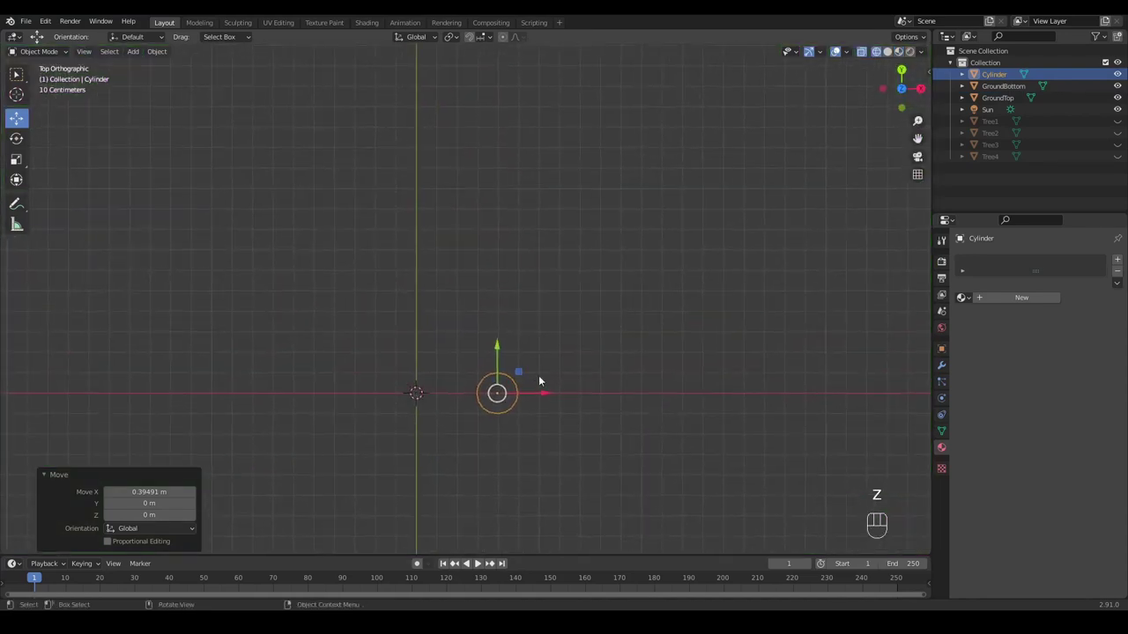
left_click_drag(546, 397, 653, 434)
left_click_drag(644, 426, 475, 307)
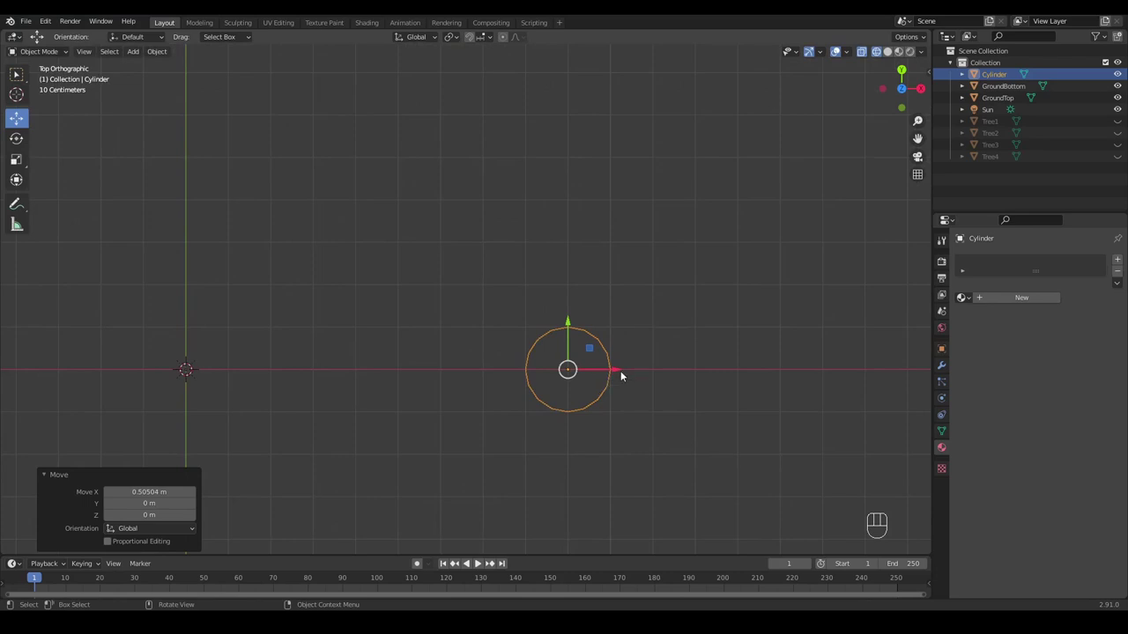
left_click_drag(619, 373, 622, 373)
left_click_drag(598, 345, 597, 397)
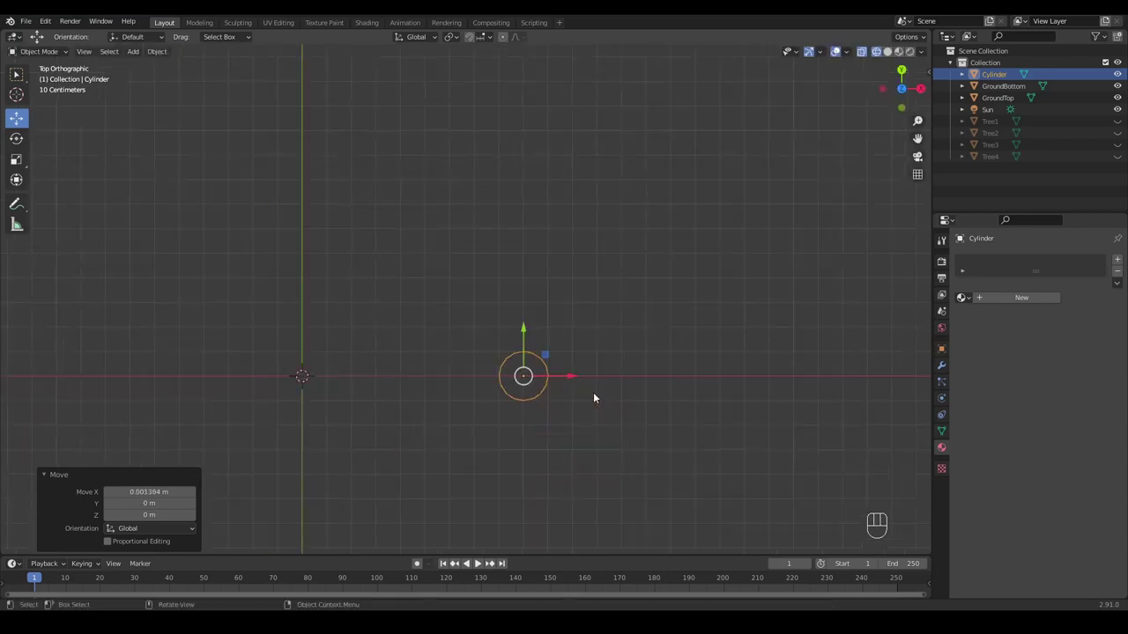
Step: Nudge the cylinder along Y and orbit to check its placement
left_click_drag(509, 306, 491, 151)
left_click_drag(507, 216, 492, 372)
left_click_drag(519, 318, 459, 373)
left_click_drag(504, 356, 502, 351)
left_click_drag(463, 393, 470, 257)
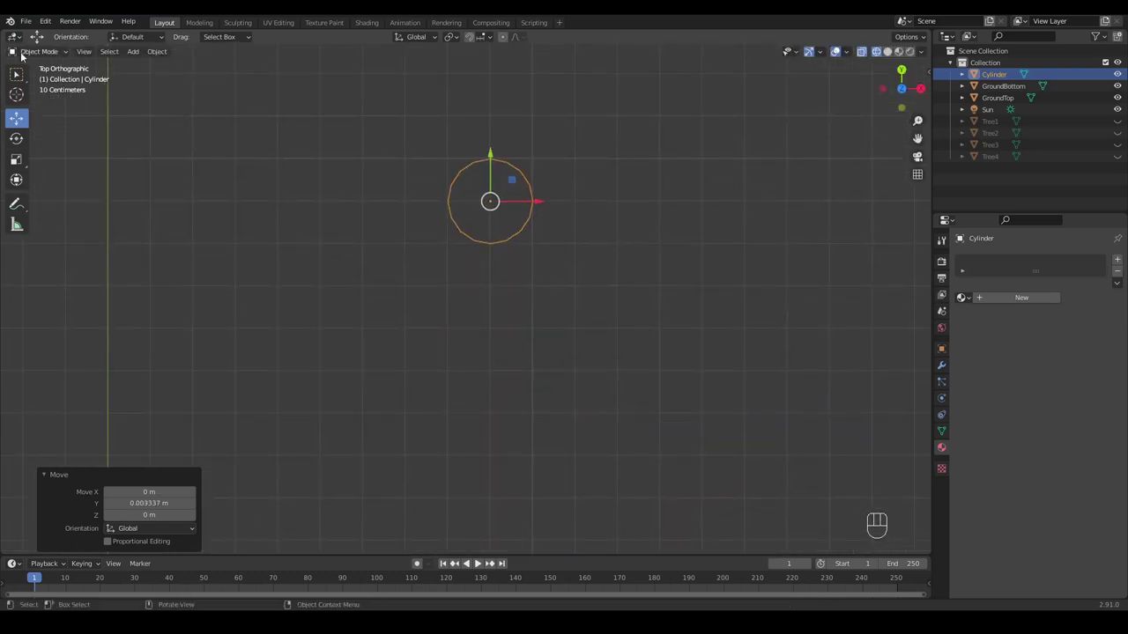
left_click_drag(485, 372, 486, 352)
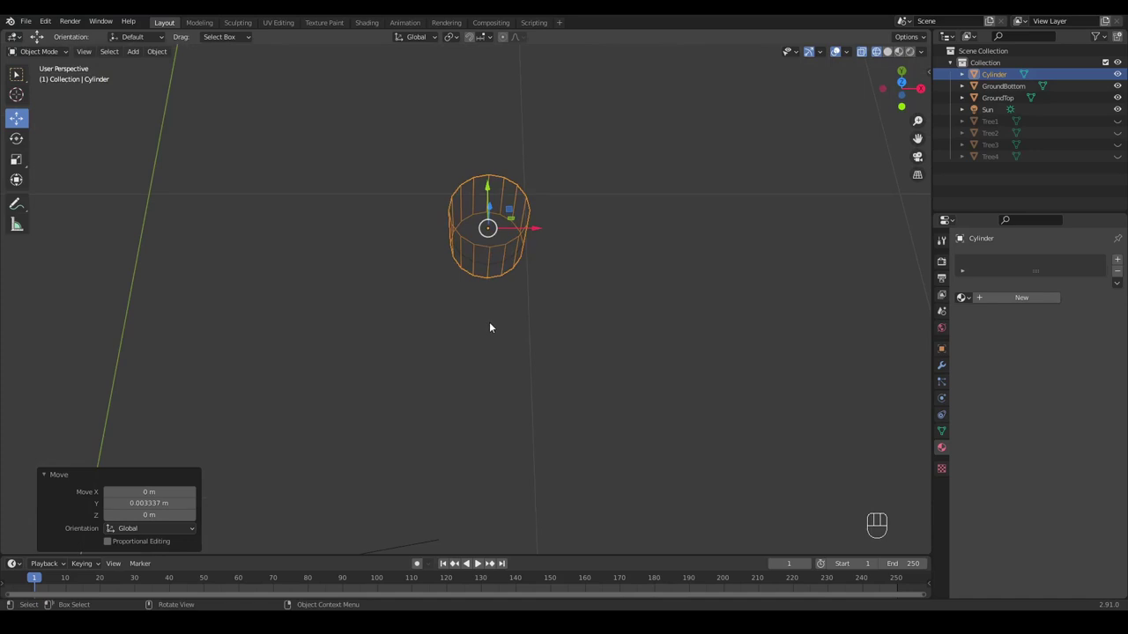
Step: From front view, raise the cylinder about 0.089 m upward along Z
key("KP_1")
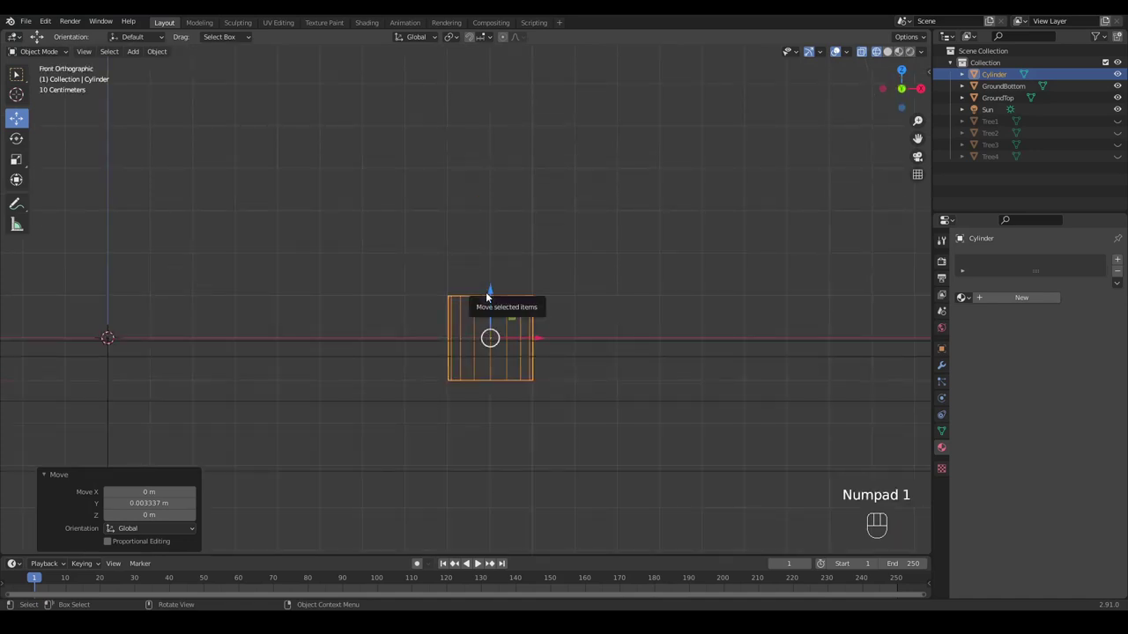
left_click_drag(492, 293, 489, 257)
left_click_drag(363, 226, 372, 271)
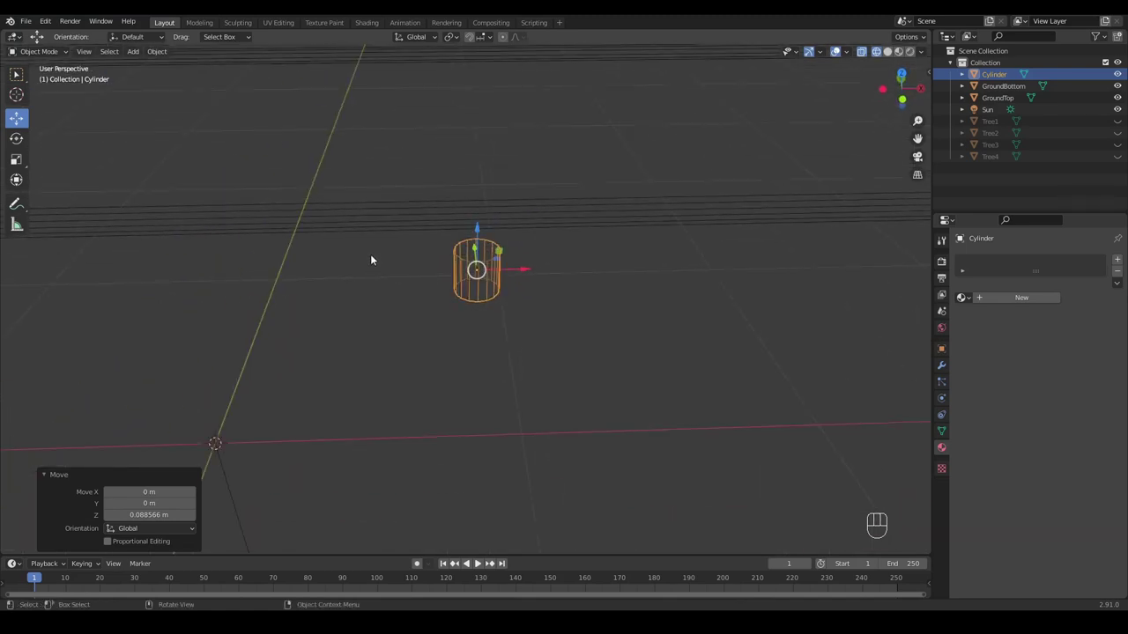
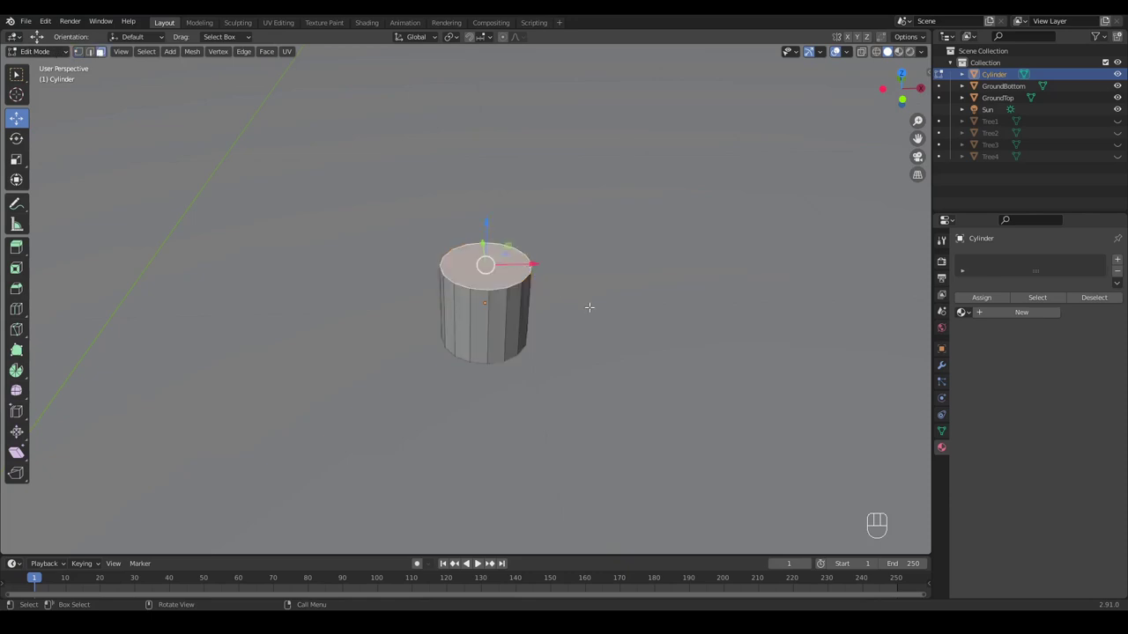
Step: Inset the cylinder's top face, push the inner face down slightly and inset it again
key("i")
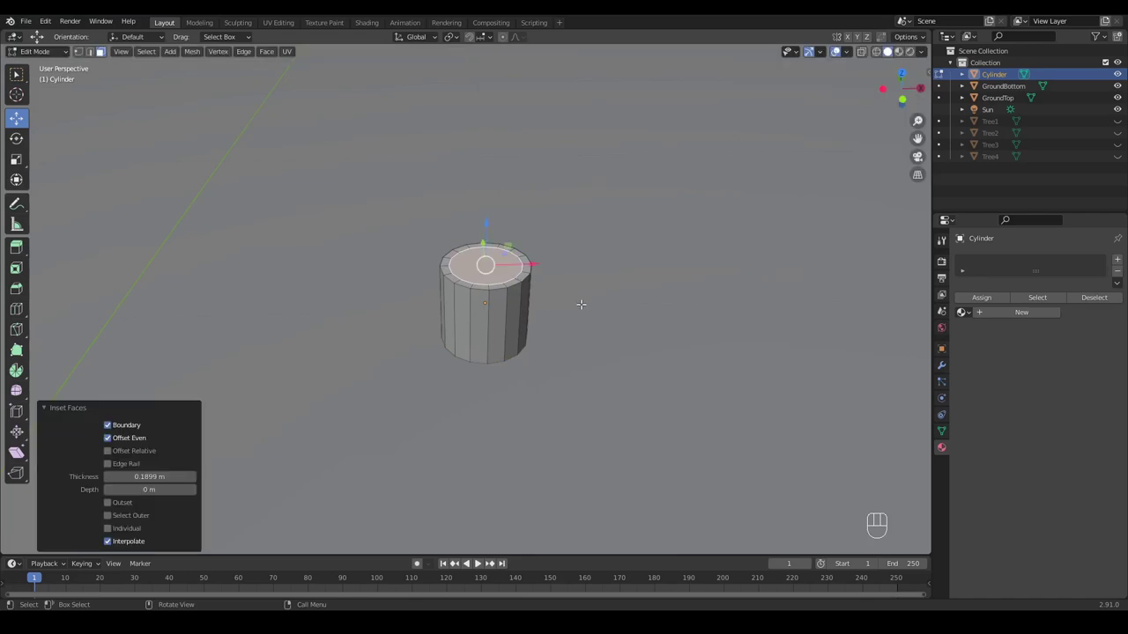
key("e")
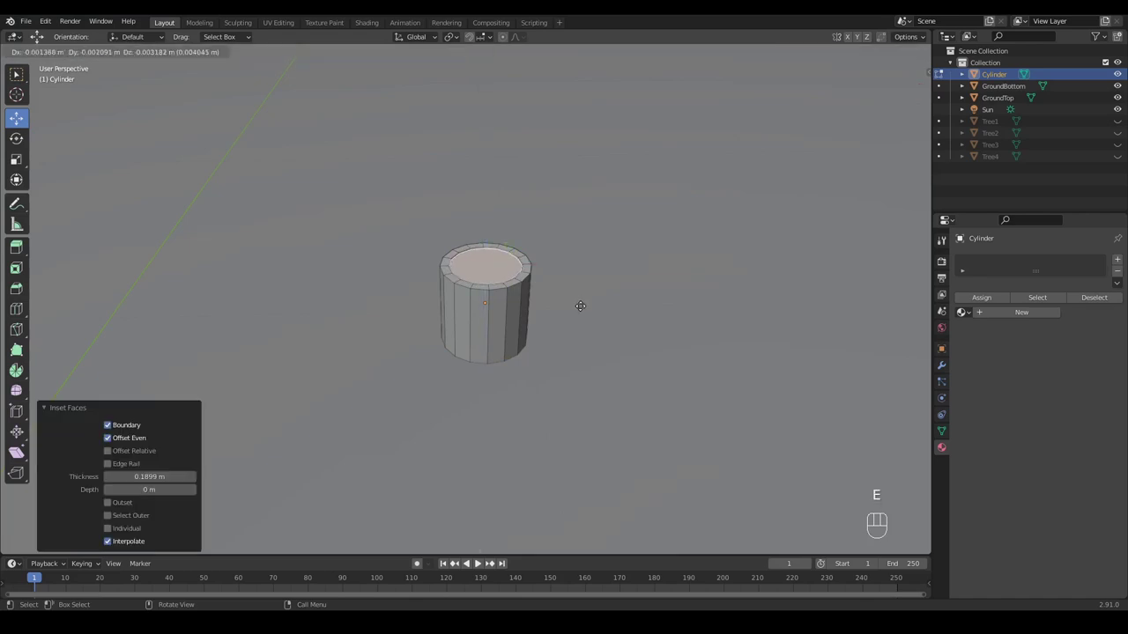
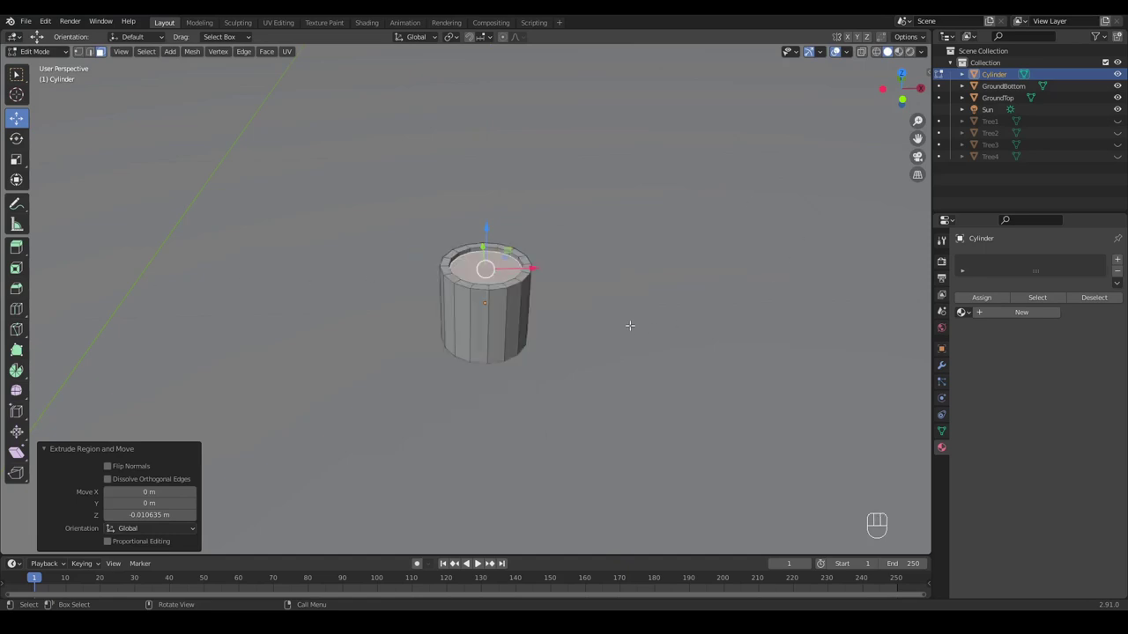
key("i")
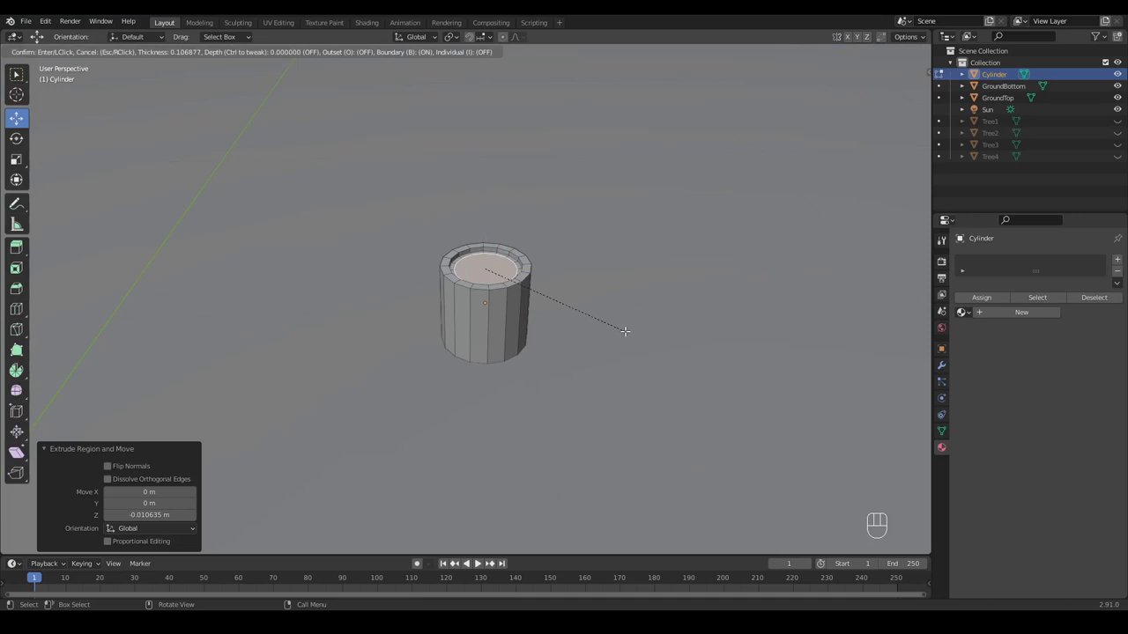
key("i")
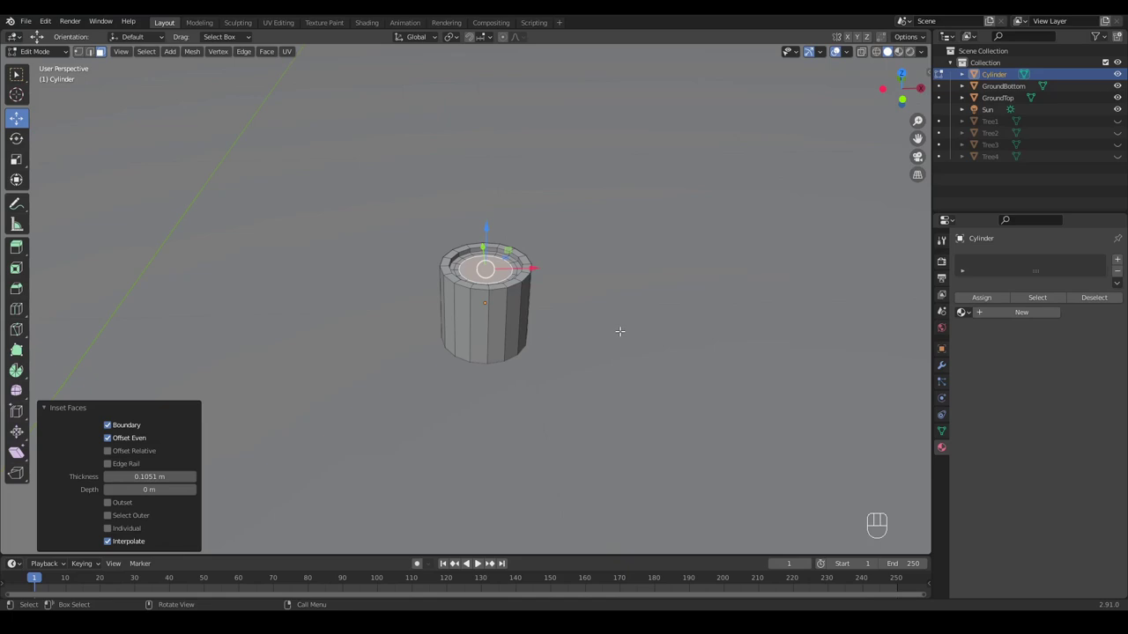
Step: Inset the centre face twice more and resize the inner ring, forming concentric rings
key("i")
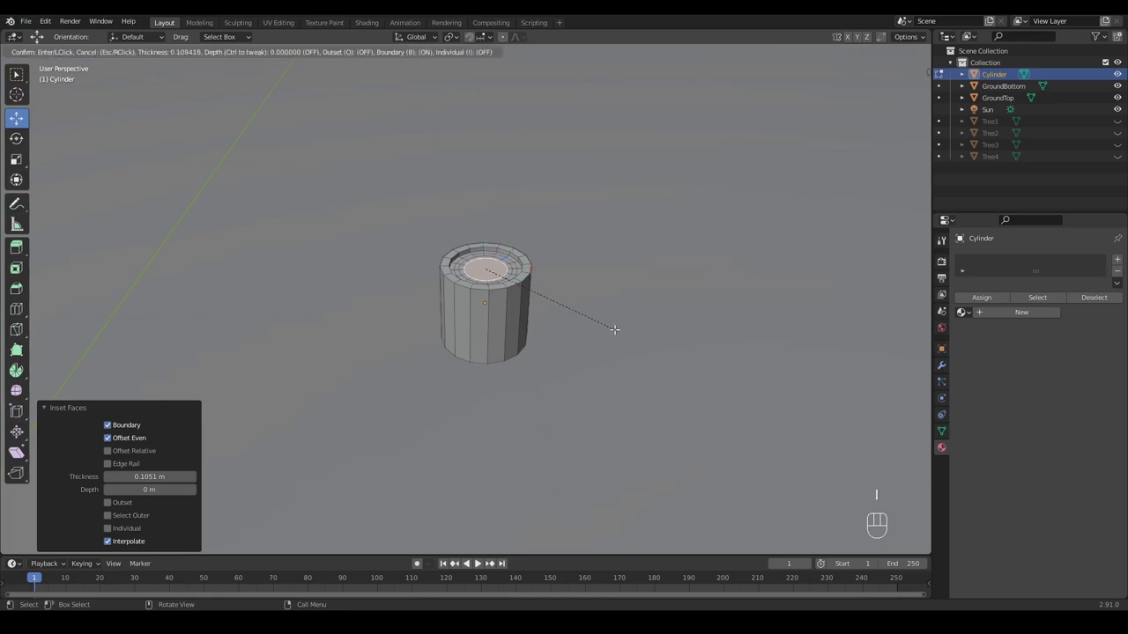
key("i")
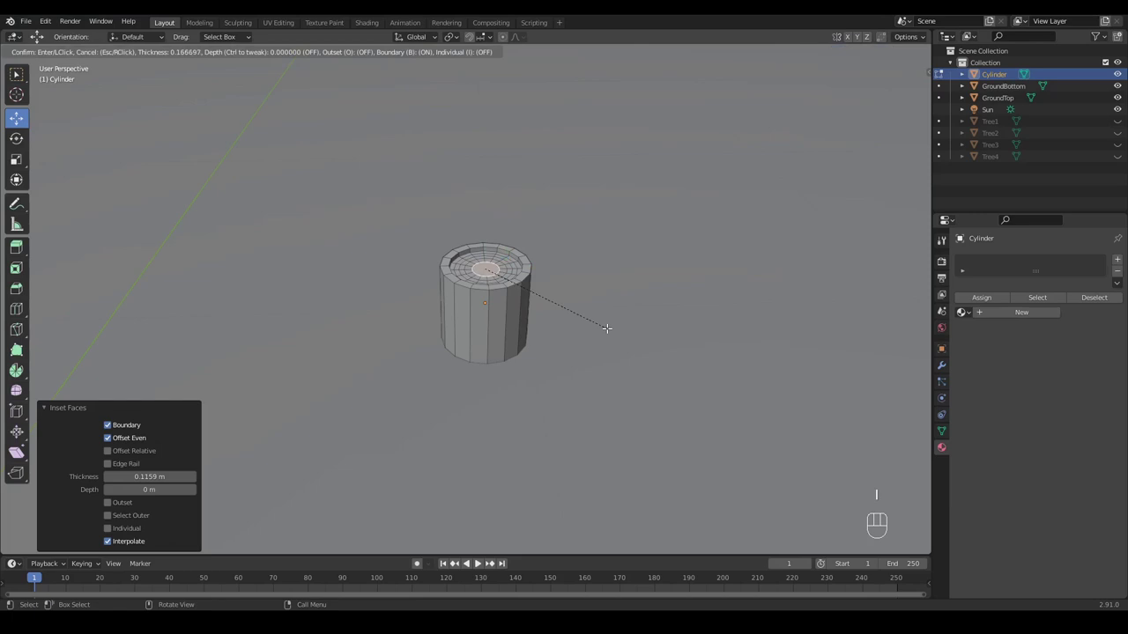
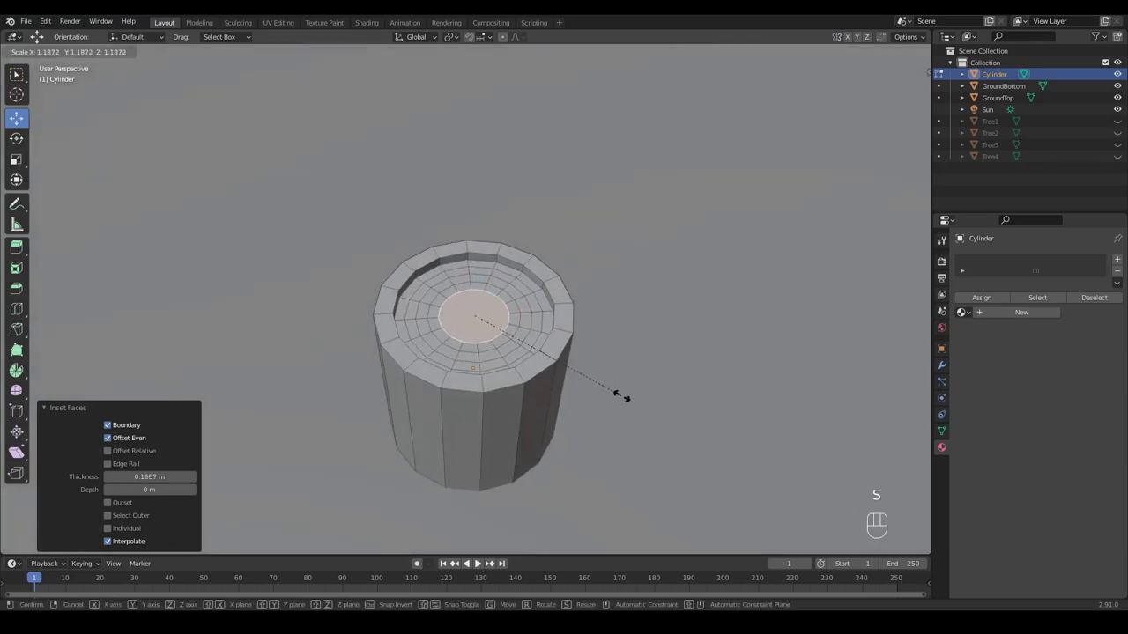
key("i")
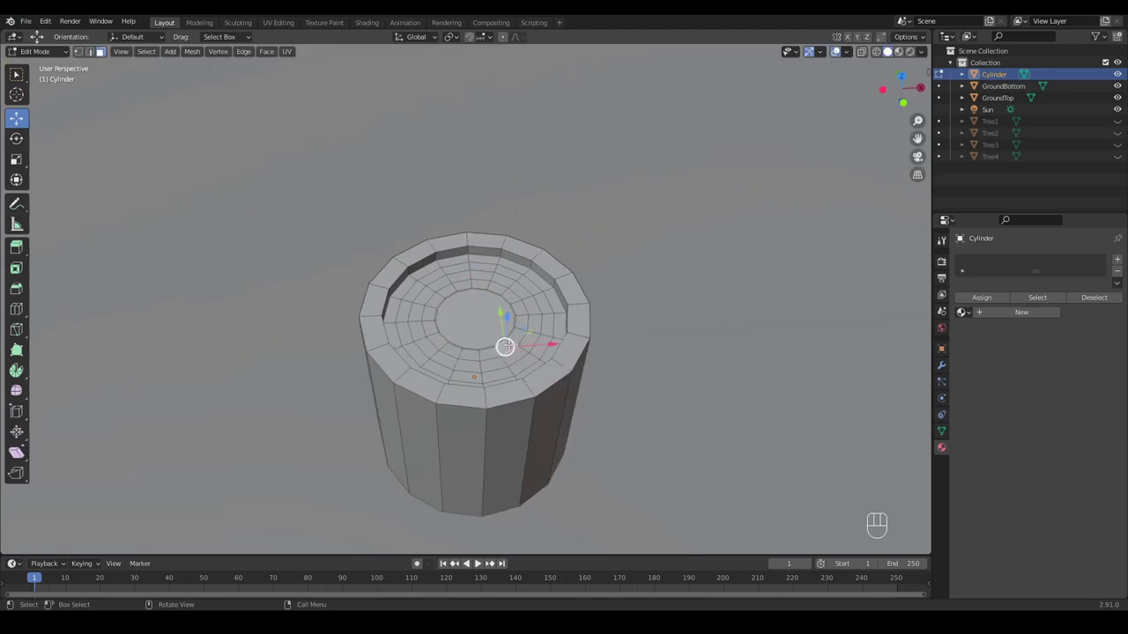
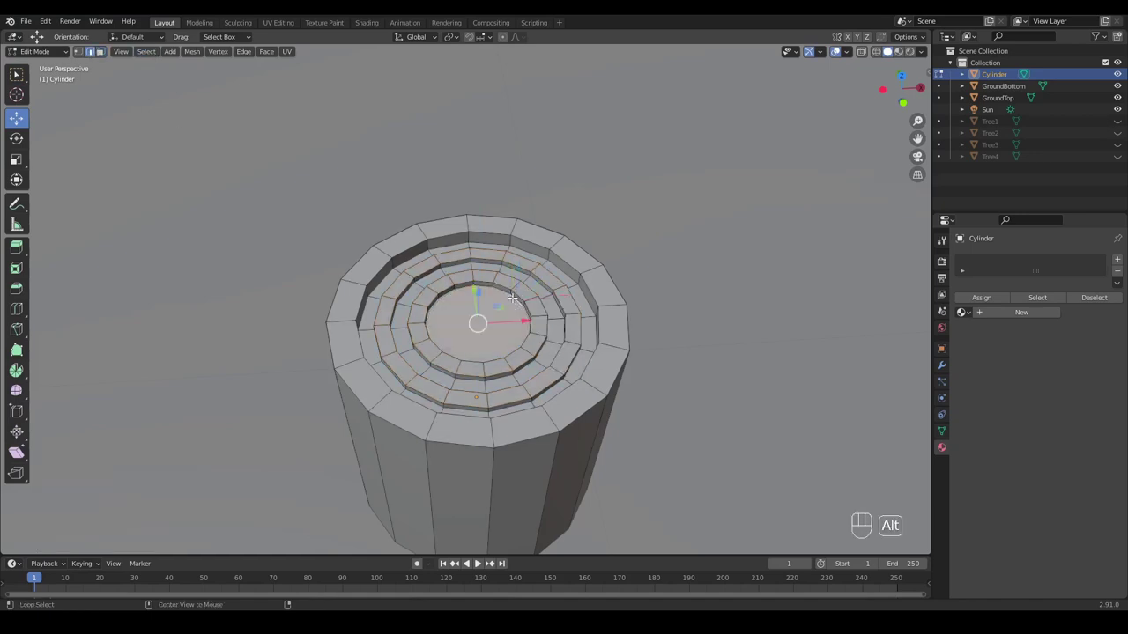
Step: Sink alternate face rings into grooves, adjust the centre, and return to Object Mode
key("Delete")
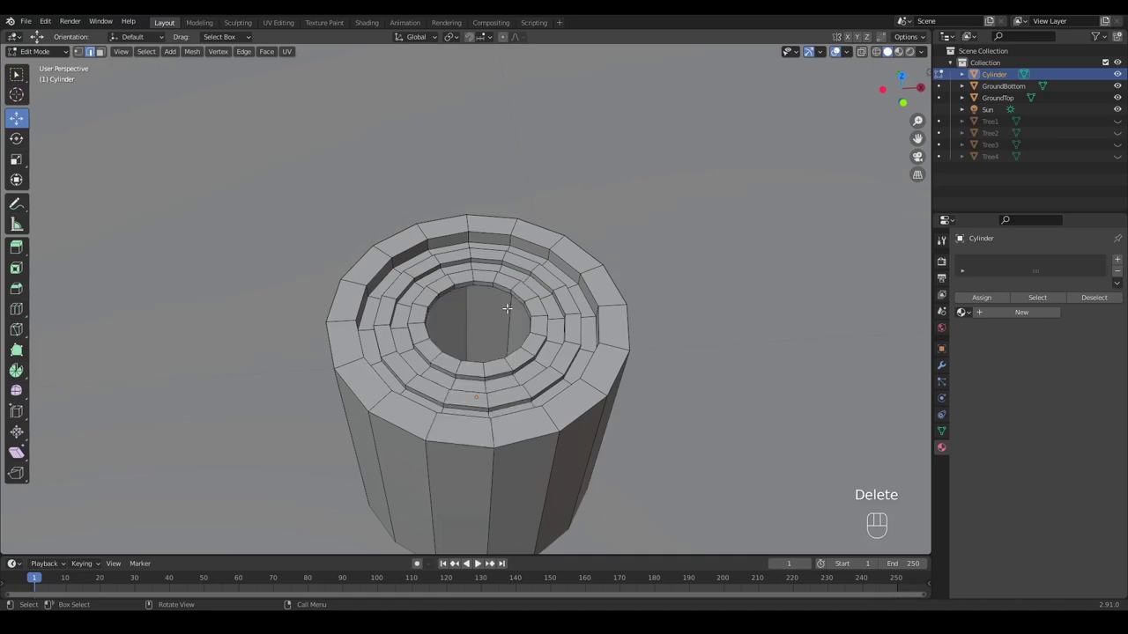
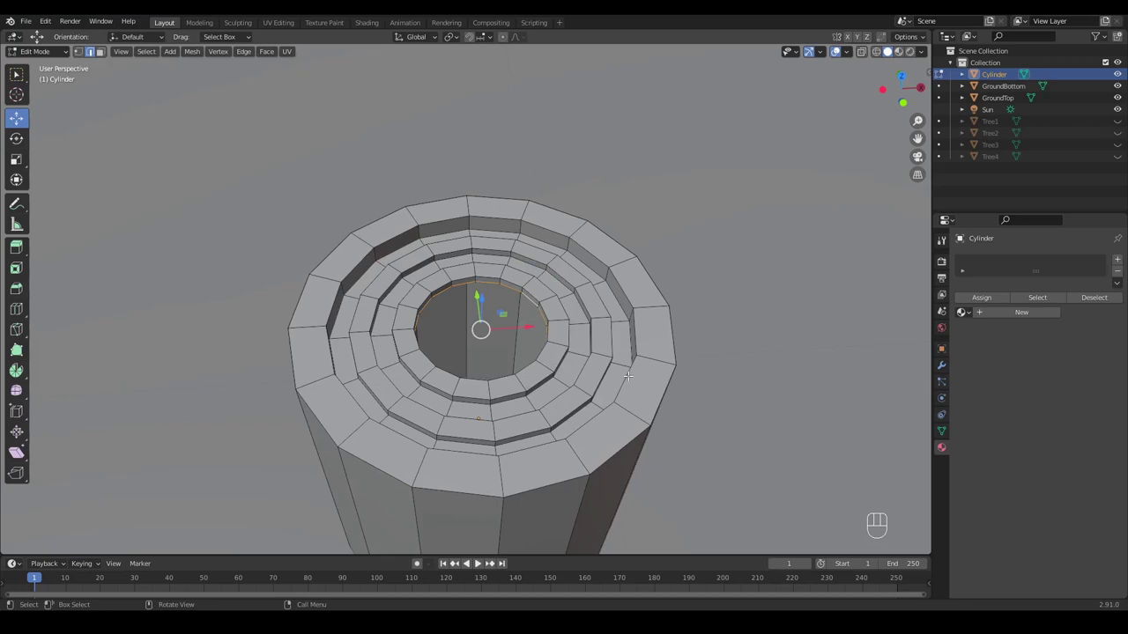
key("ctrl+z")
key("ctrl+z")
key("ctrl+z")
left_click(77, 56)
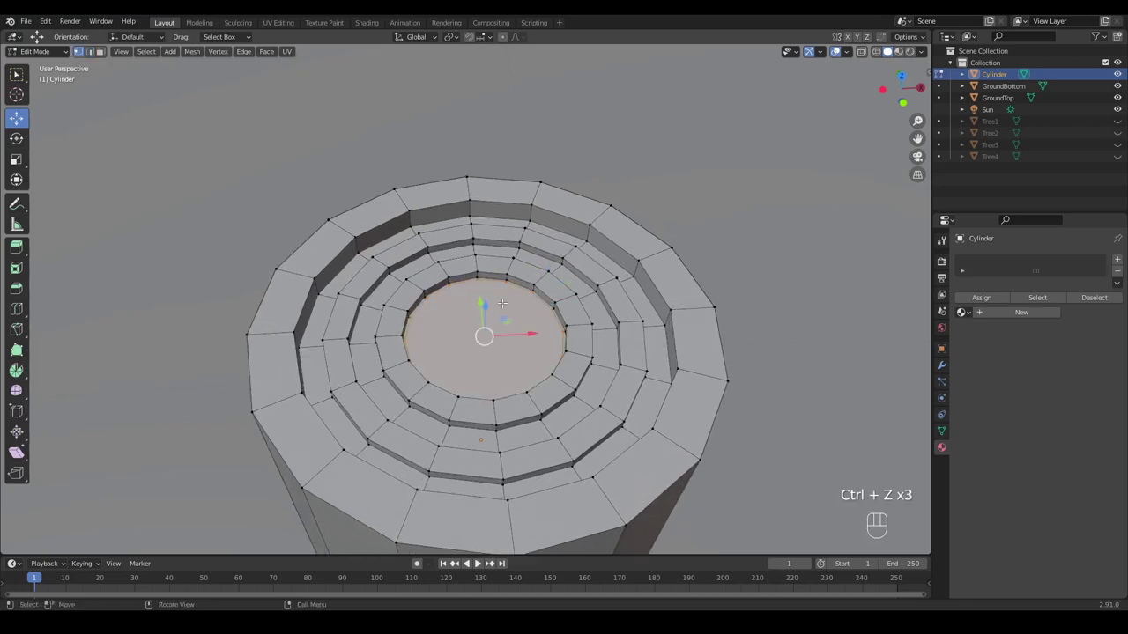
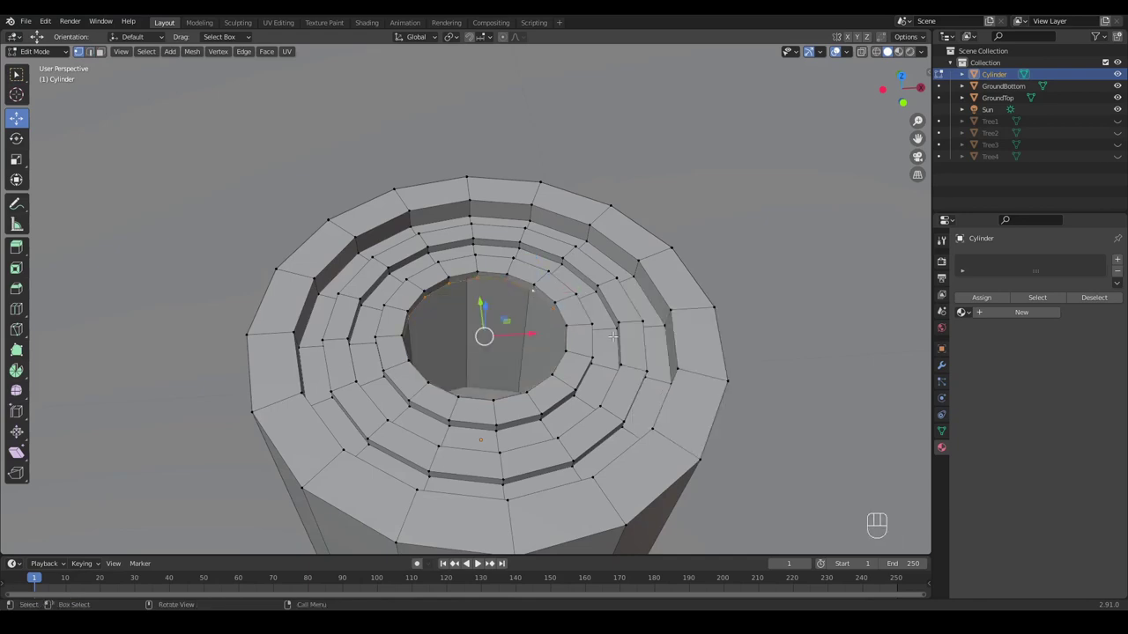
key("f")
Step: Add a material slot to the cylinder and name its material TreeDark
left_click_drag(61, 58, 60, 69)
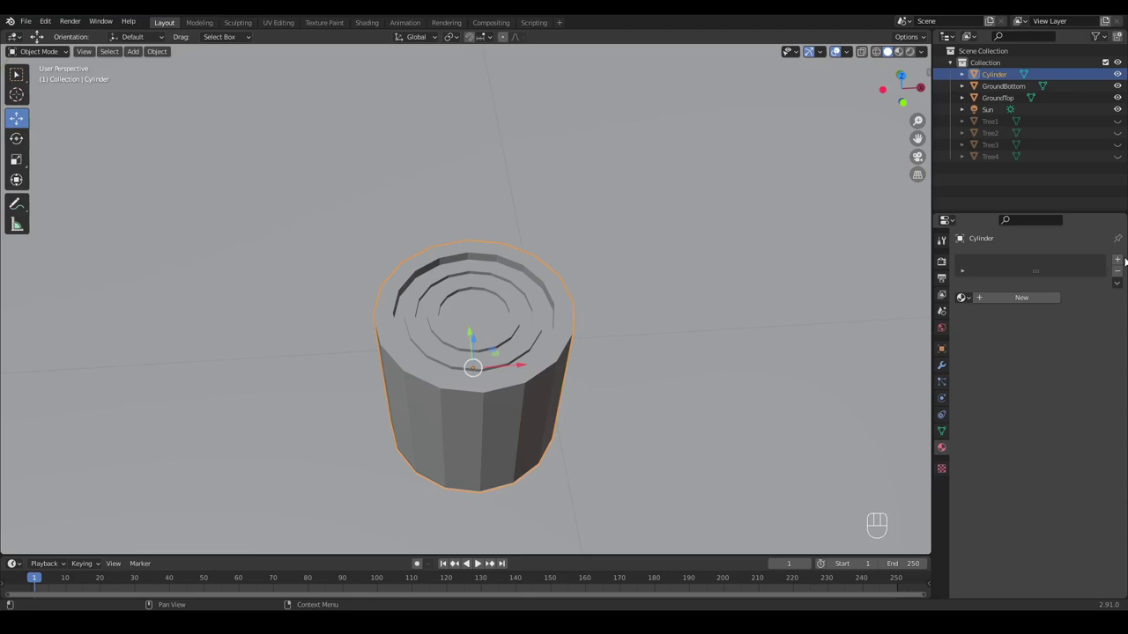
left_click(1122, 262)
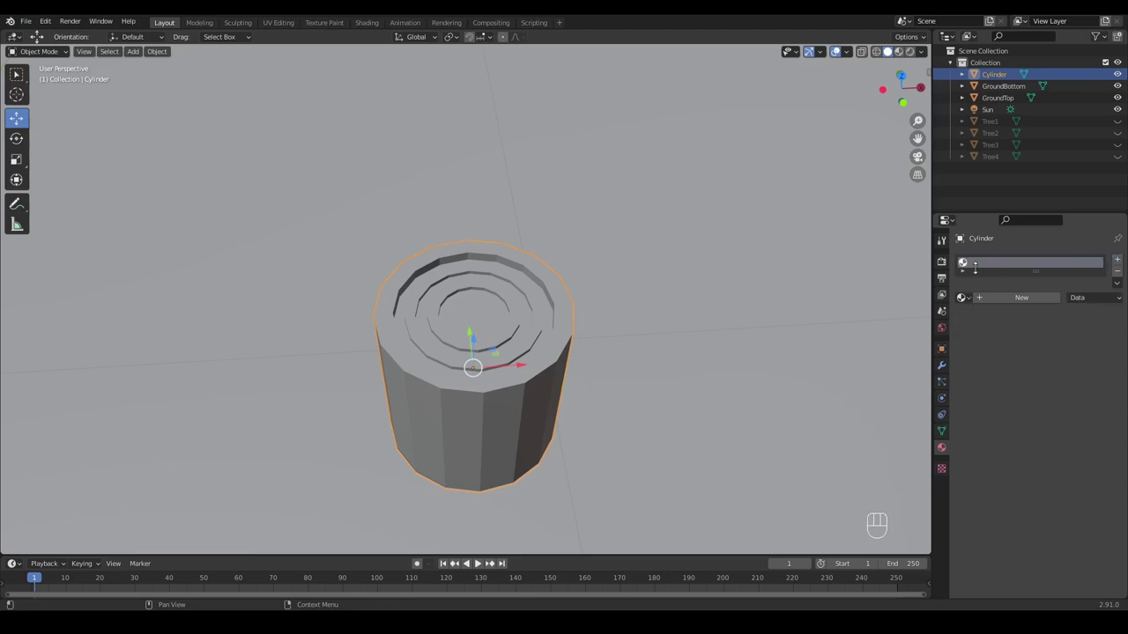
left_click(979, 270)
left_click(988, 298)
left_click(962, 261)
left_click_drag(962, 261, 1046, 264)
key("e")
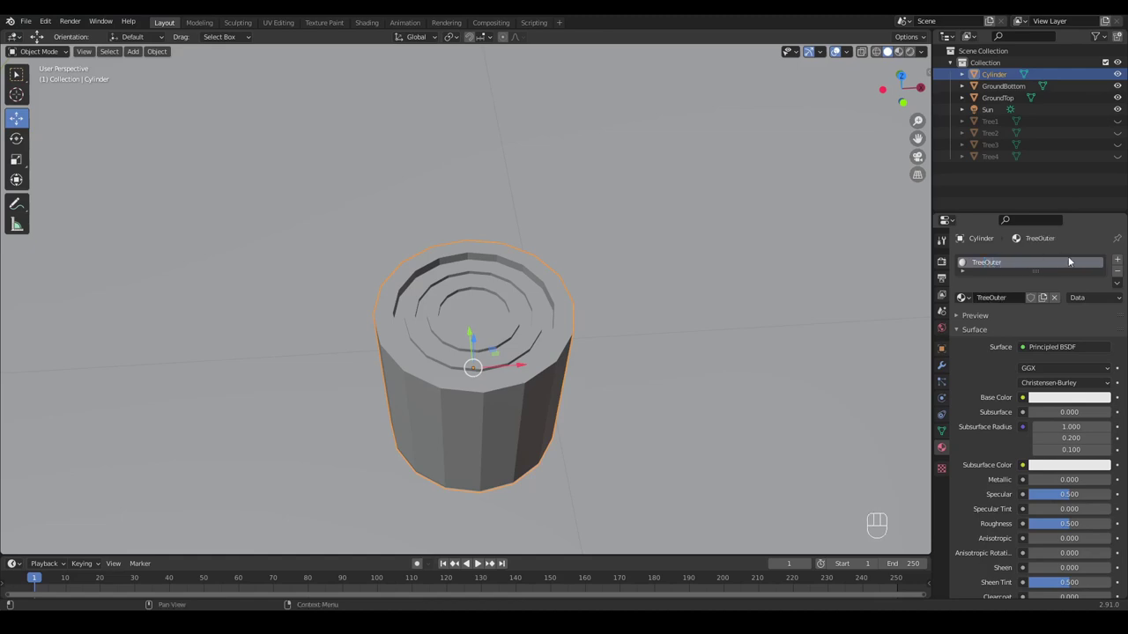
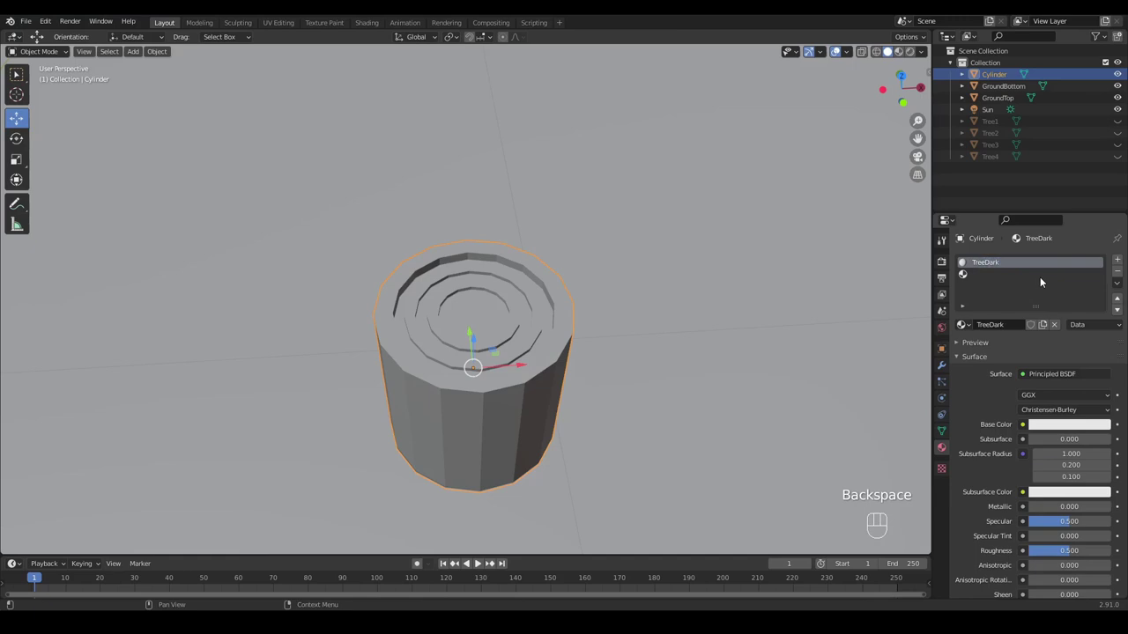
Step: Add a second slot with a new material named TreeMedium
left_click(1033, 283)
left_click(1014, 332)
left_click(992, 280)
left_click_drag(992, 280, 1032, 271)
key("e")
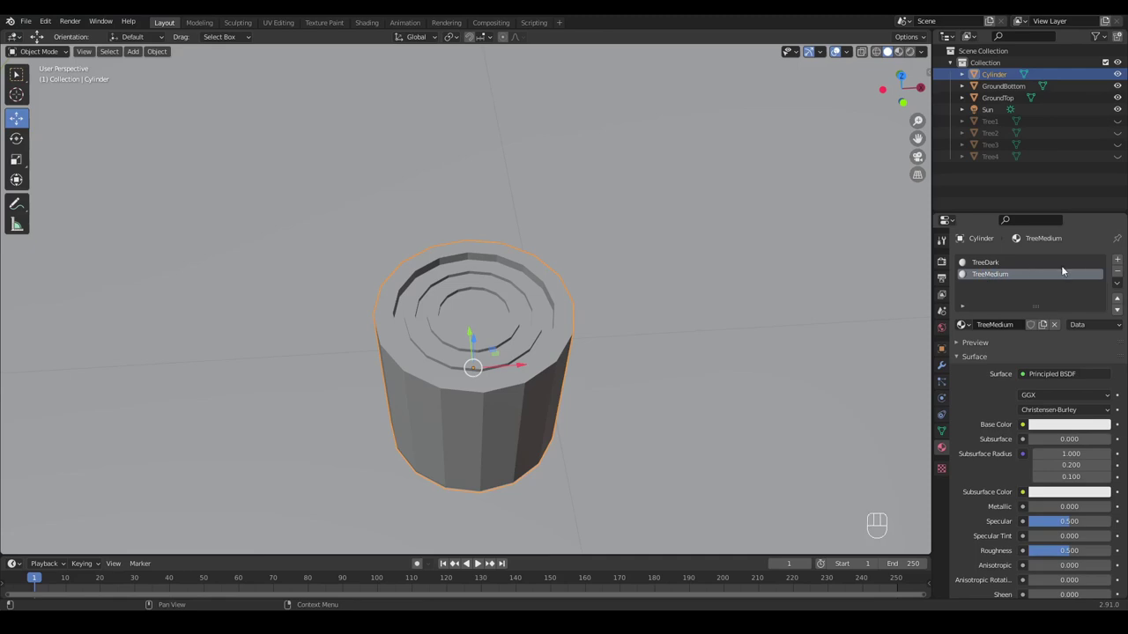
Step: Add a third slot with a new material named TreeLight and make TreeDark active
left_click(1119, 266)
double_click(977, 289)
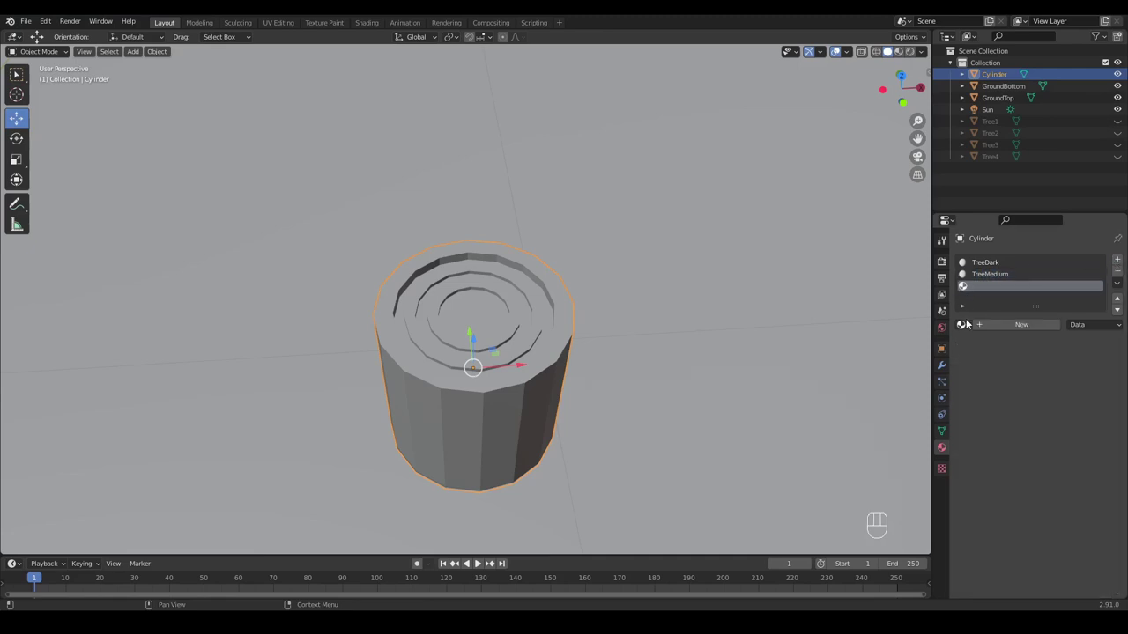
left_click(987, 329)
left_click(986, 290)
left_click_drag(962, 285, 919, 234)
key("e")
left_click(1005, 265)
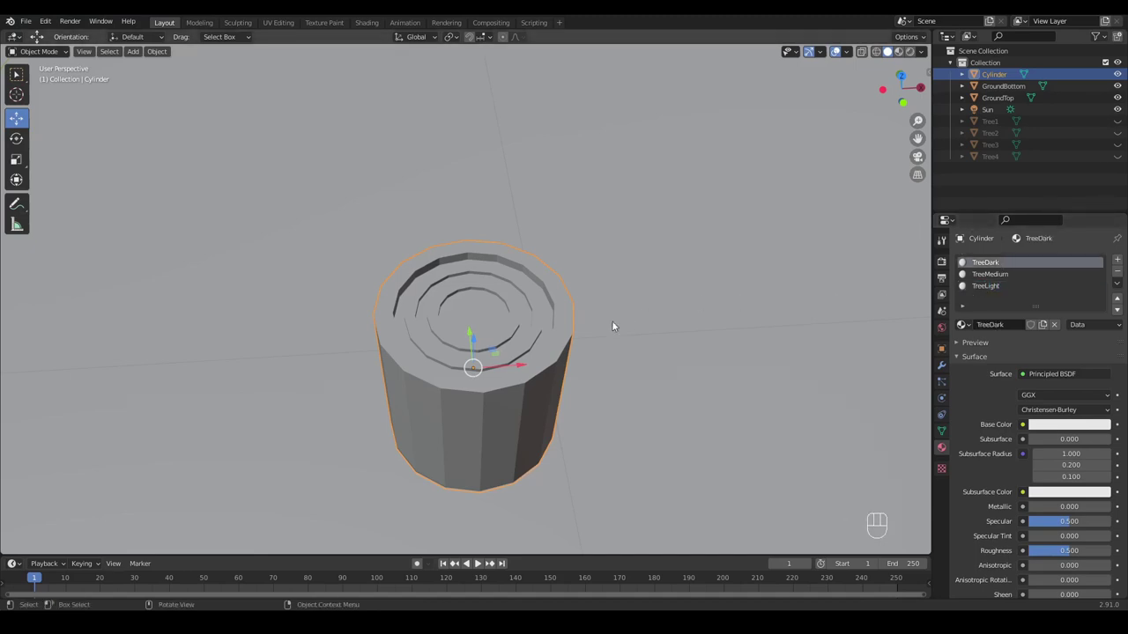
Step: Switch to Material Preview and set TreeDark's base colour to dark brown
key("z")
left_click_drag(588, 389, 587, 370)
left_click_drag(595, 381, 633, 306)
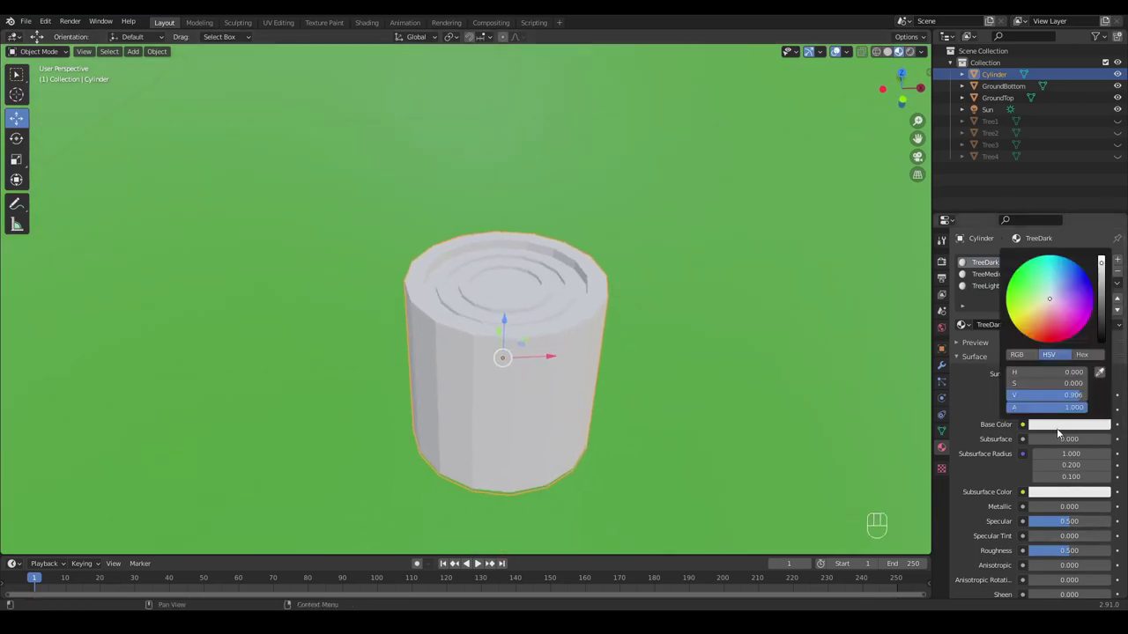
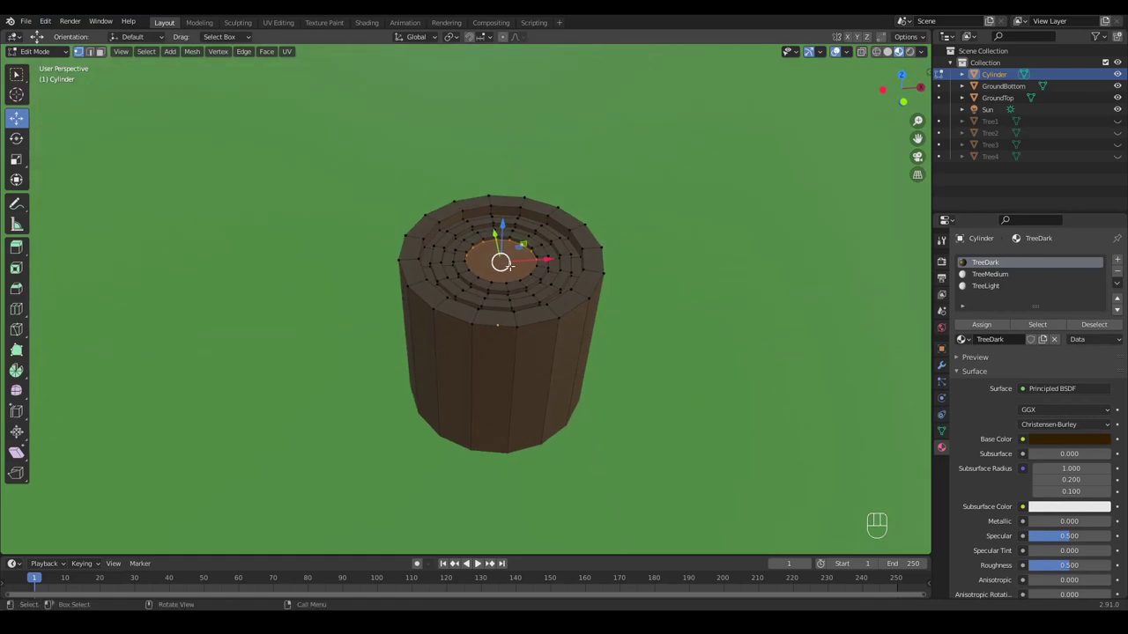
Step: Grow the selection over the stump's top faces and assign TreeMedium to the ring faces
key("ctrl+KP_Add")
key("ctrl+KP_Add")
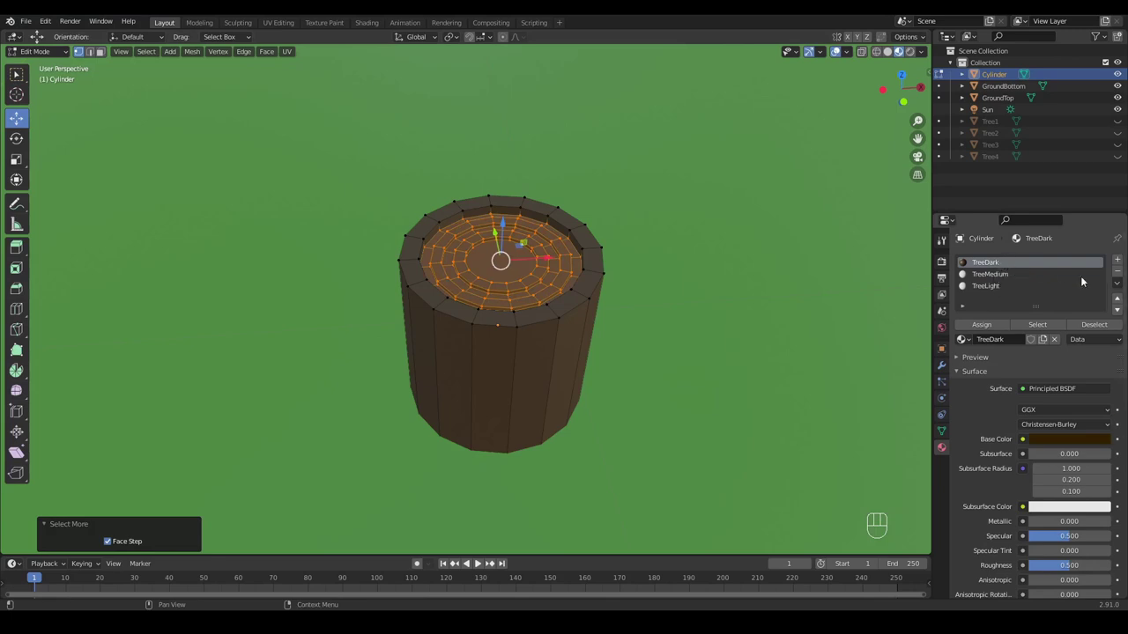
left_click_drag(1120, 286, 1082, 295)
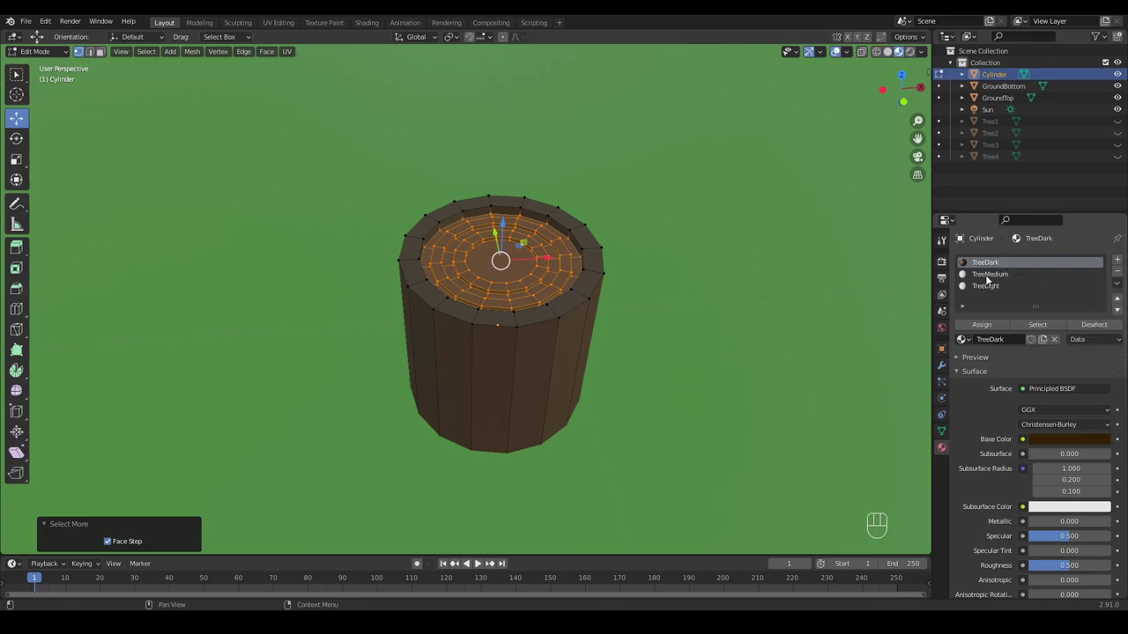
left_click(992, 281)
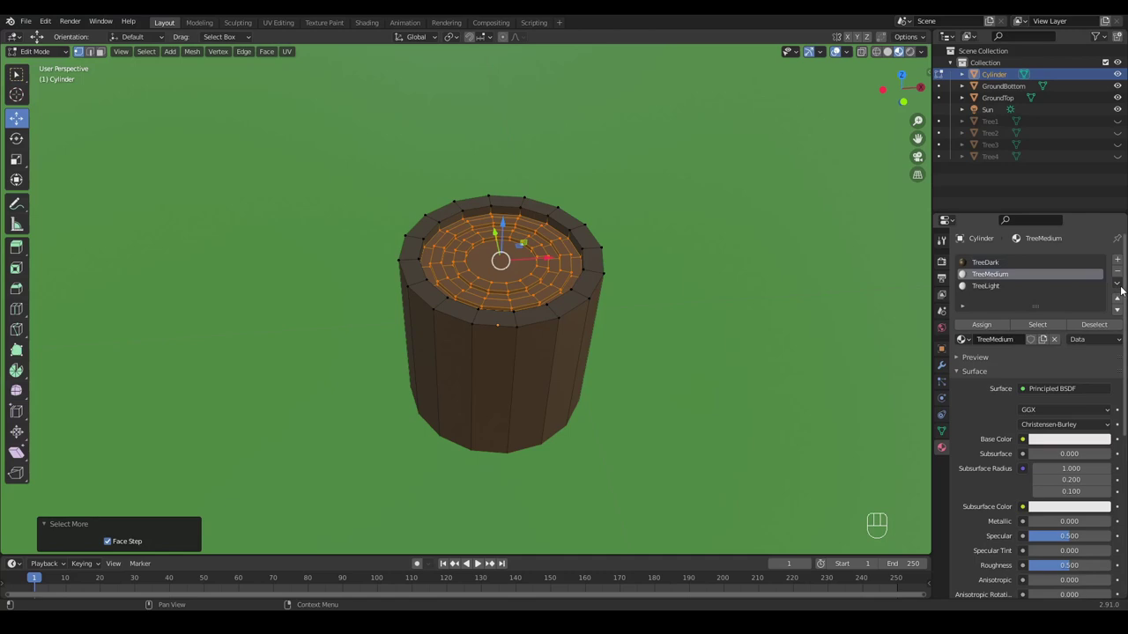
left_click_drag(1123, 289, 1079, 320)
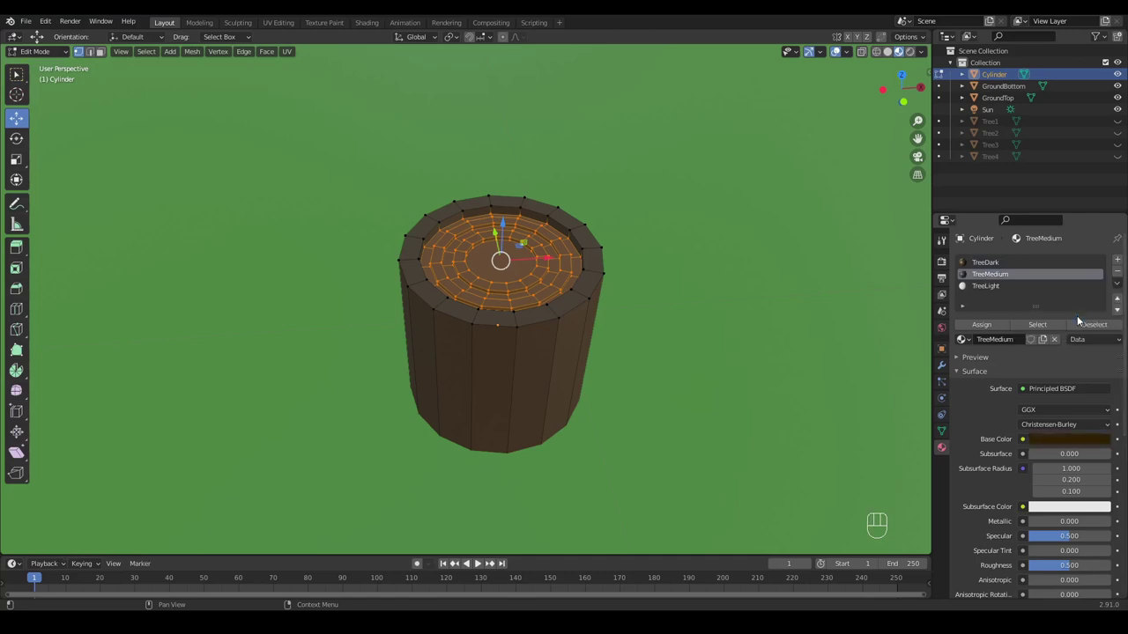
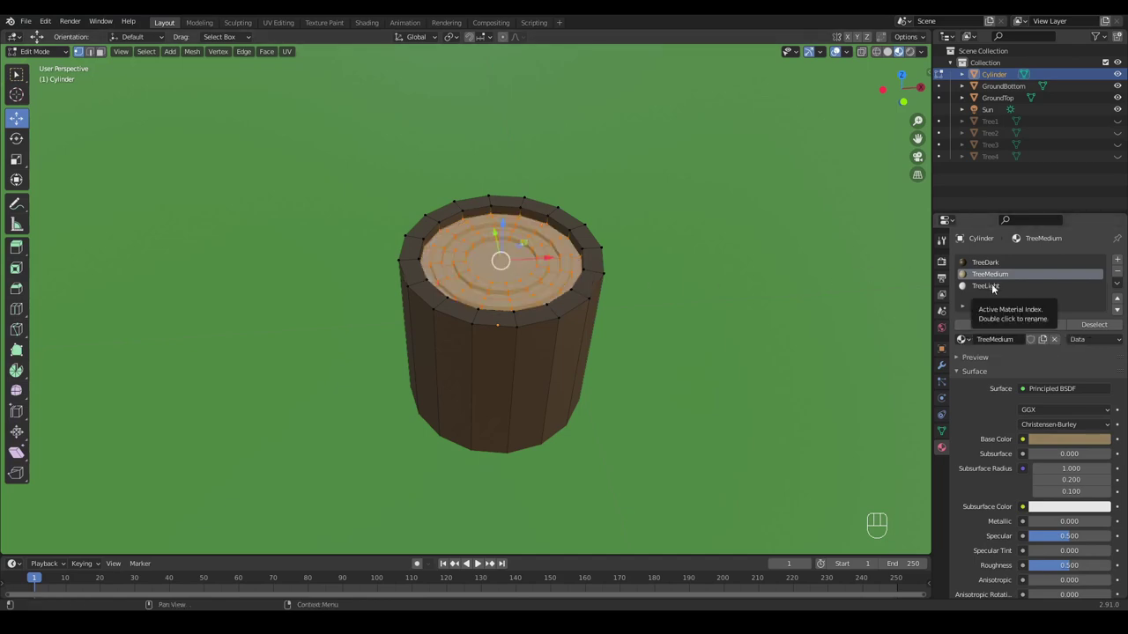
Step: Assign materials to further ring faces and tune TreeMedium's base colour to a darker tan
left_click_drag(1118, 287, 1008, 281)
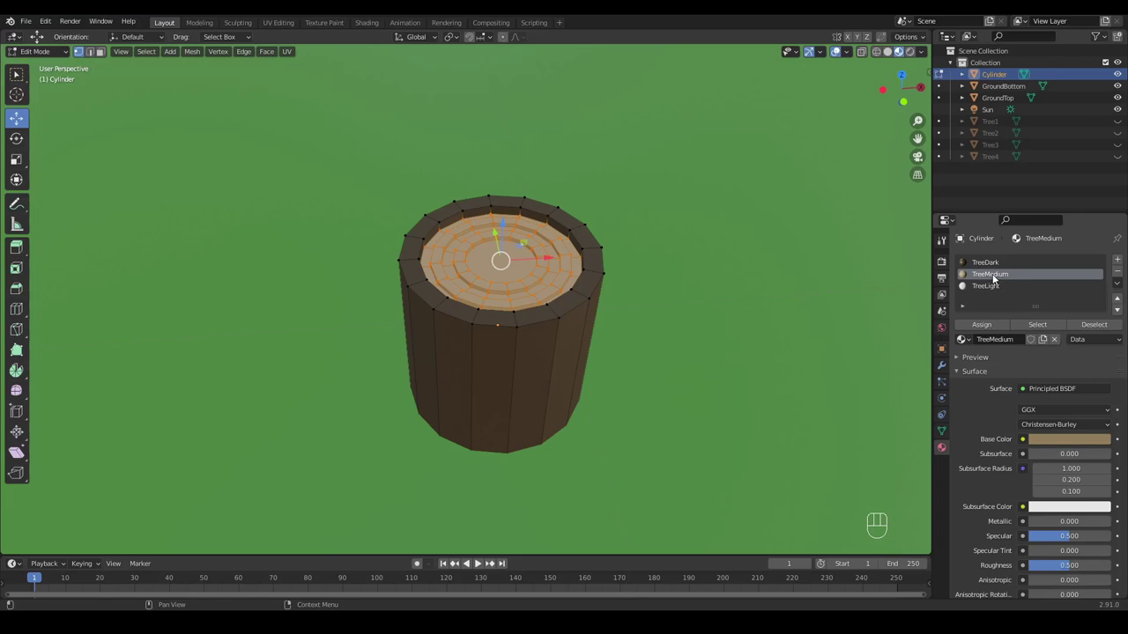
left_click(991, 288)
left_click_drag(1120, 288, 1076, 319)
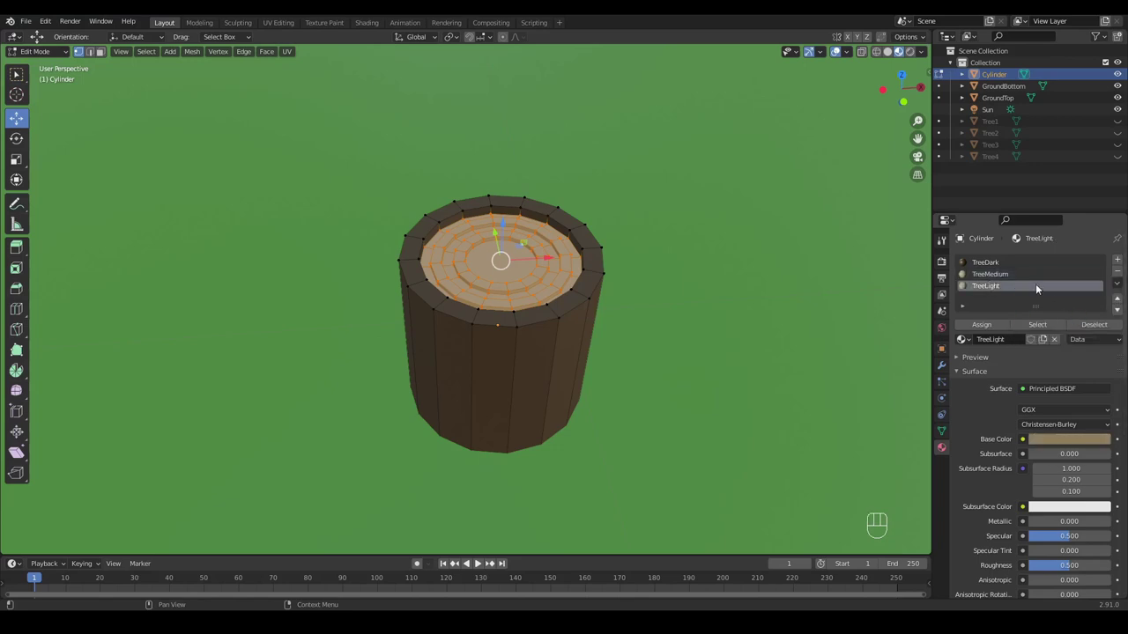
left_click(1017, 277)
left_click_drag(1066, 443, 1080, 377)
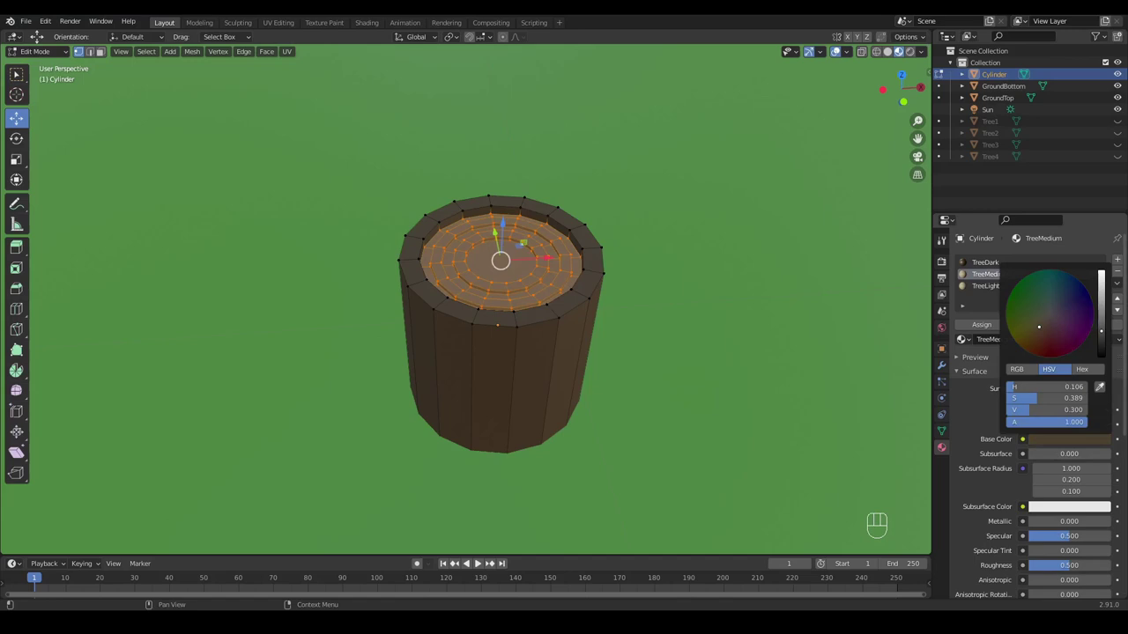
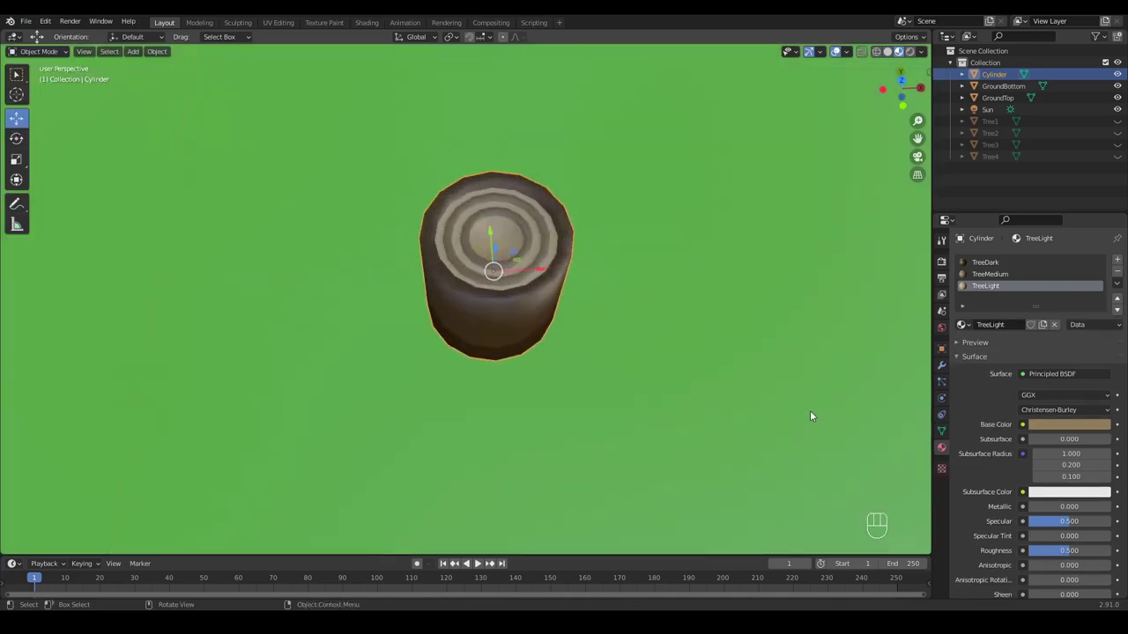
Step: Enable Auto Smooth at 30° in the stump's Normals settings and inspect the result
left_click(945, 371)
left_click(940, 383)
left_click(945, 401)
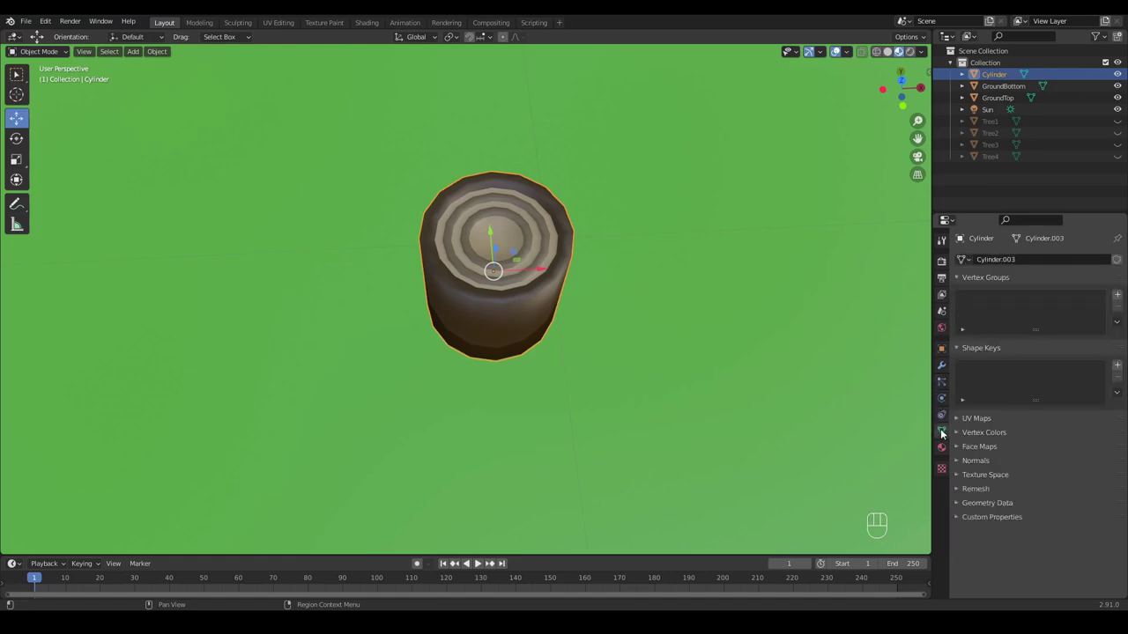
left_click(960, 466)
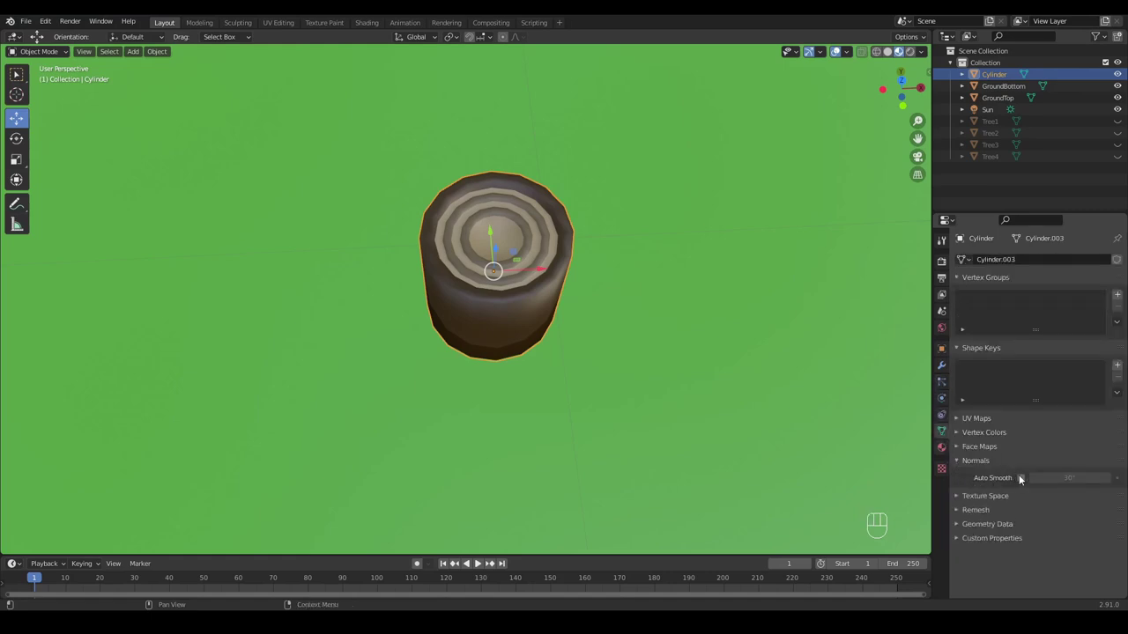
left_click(1022, 480)
left_click_drag(624, 382, 626, 344)
left_click_drag(574, 407, 609, 320)
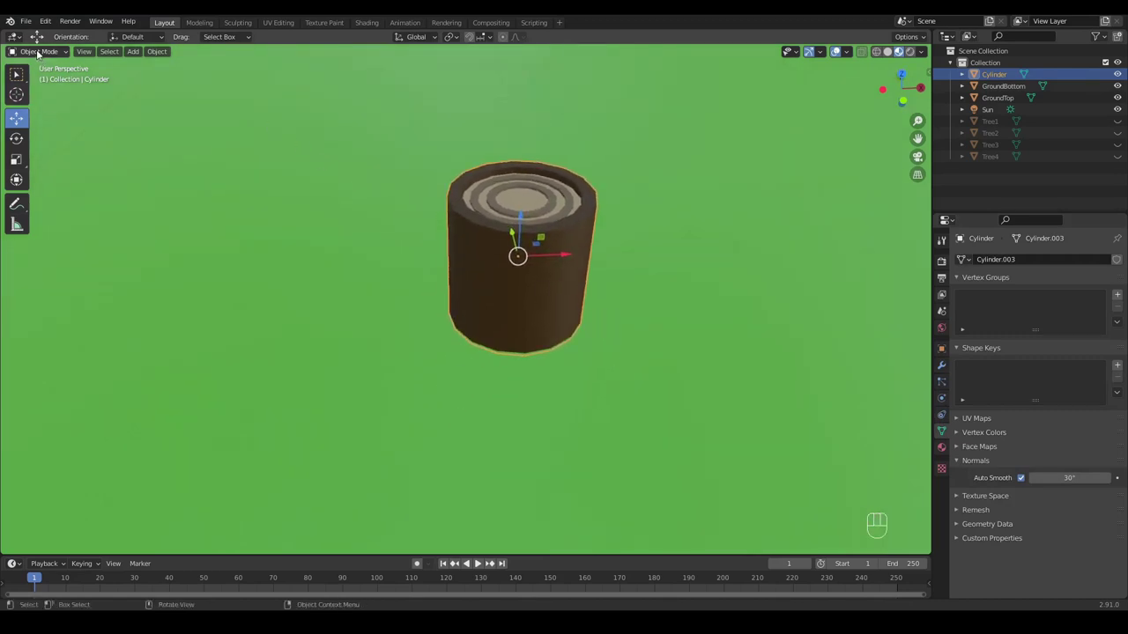
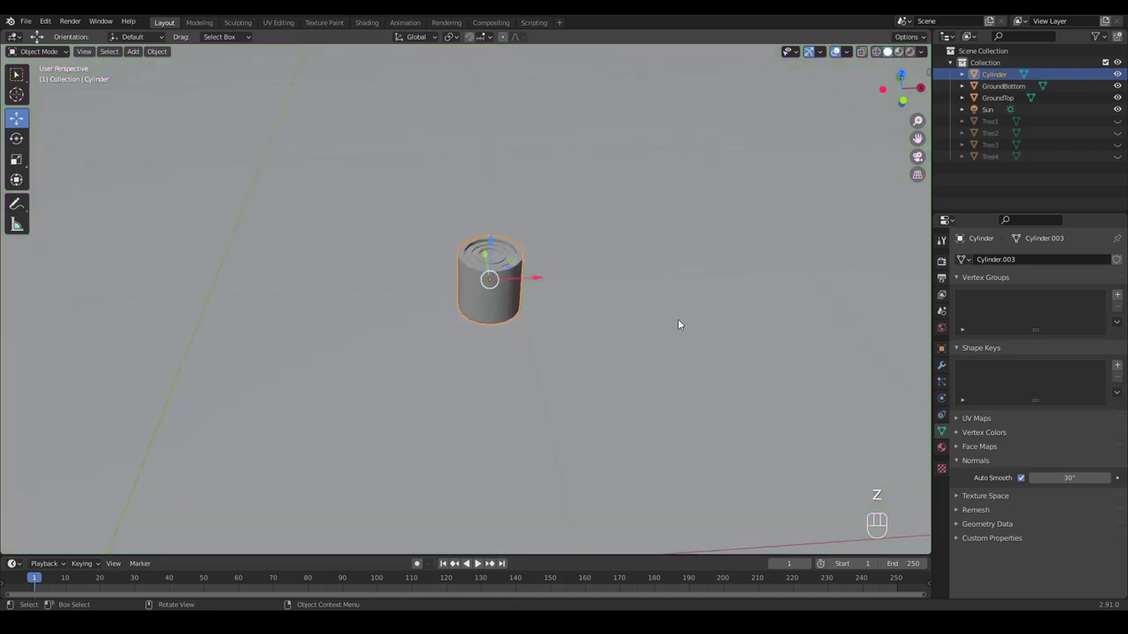
Step: Add a Mirror modifier about the world origin and move the mesh along X to space the copies
left_click_drag(623, 292, 623, 337)
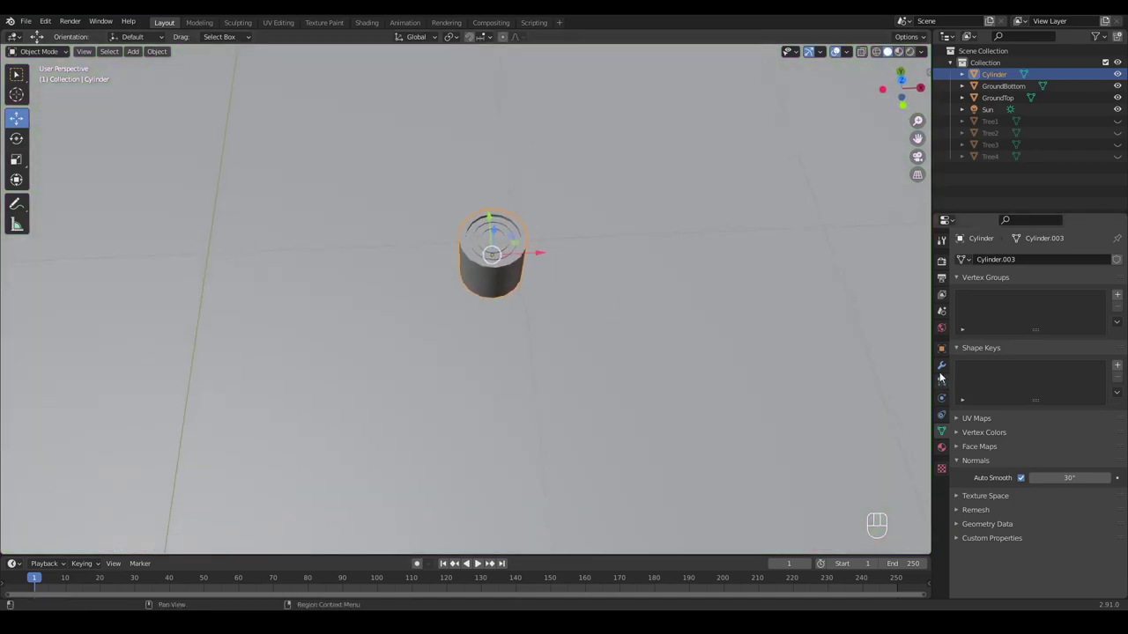
left_click(942, 362)
left_click_drag(986, 263, 891, 310)
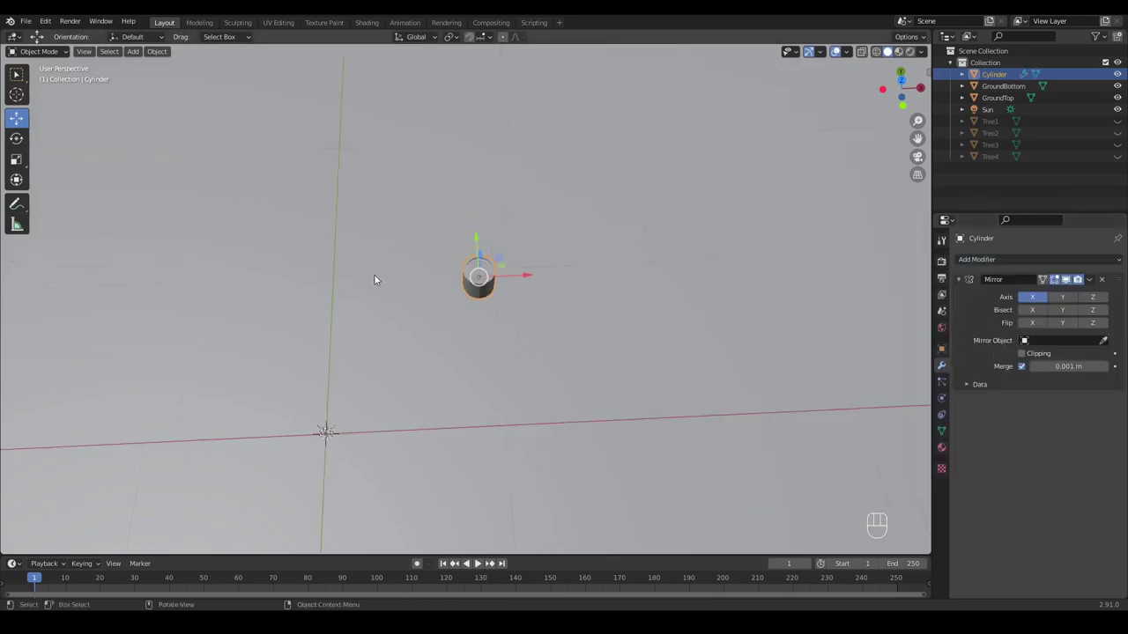
left_click_drag(154, 56, 327, 106)
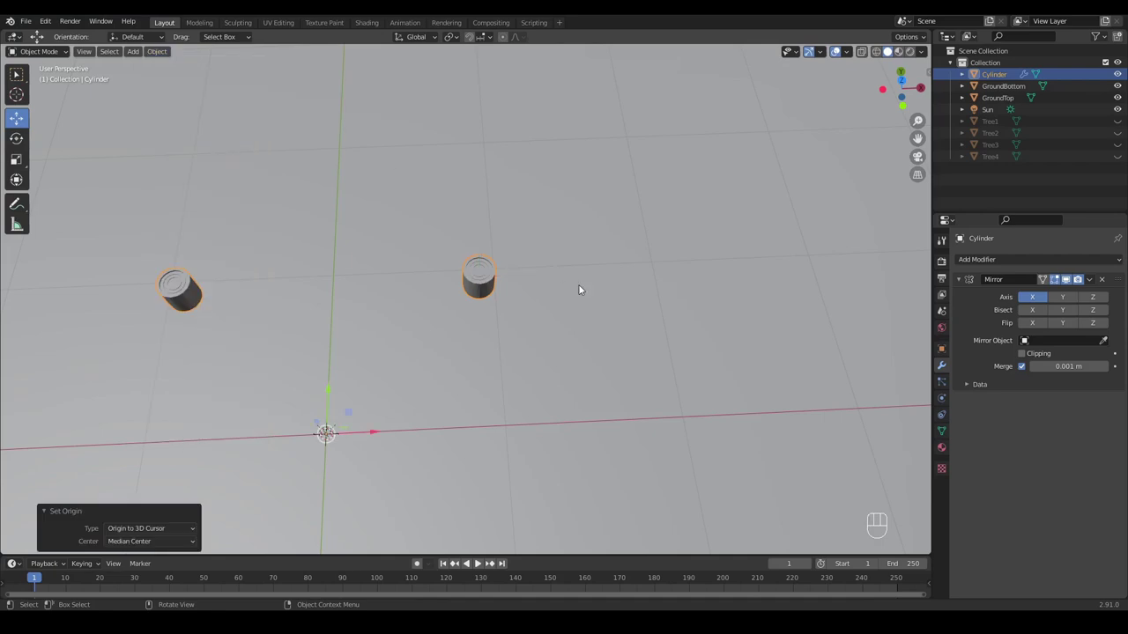
left_click_drag(507, 349, 543, 201)
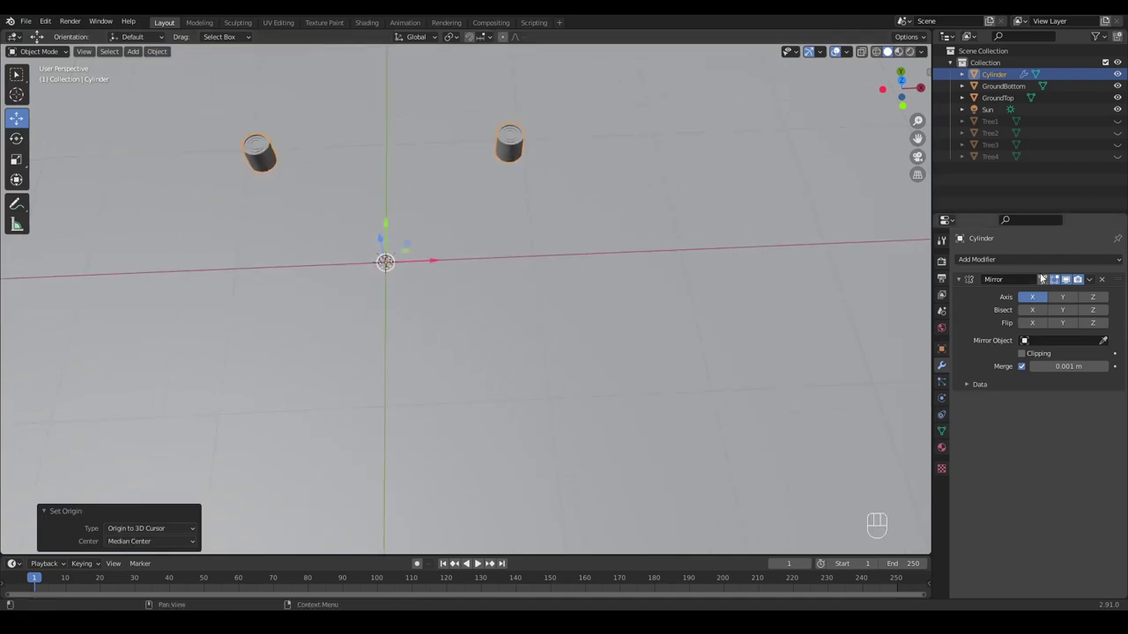
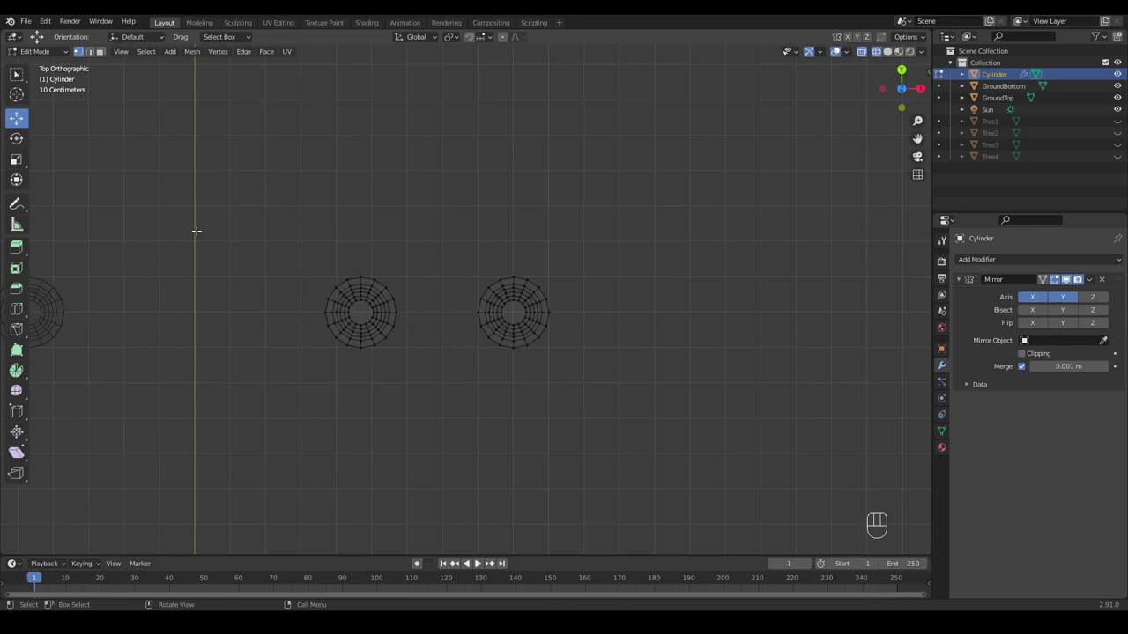
Step: Delete half the stump's vertices, fill the open cut side and assign TreeDark to it
key("b")
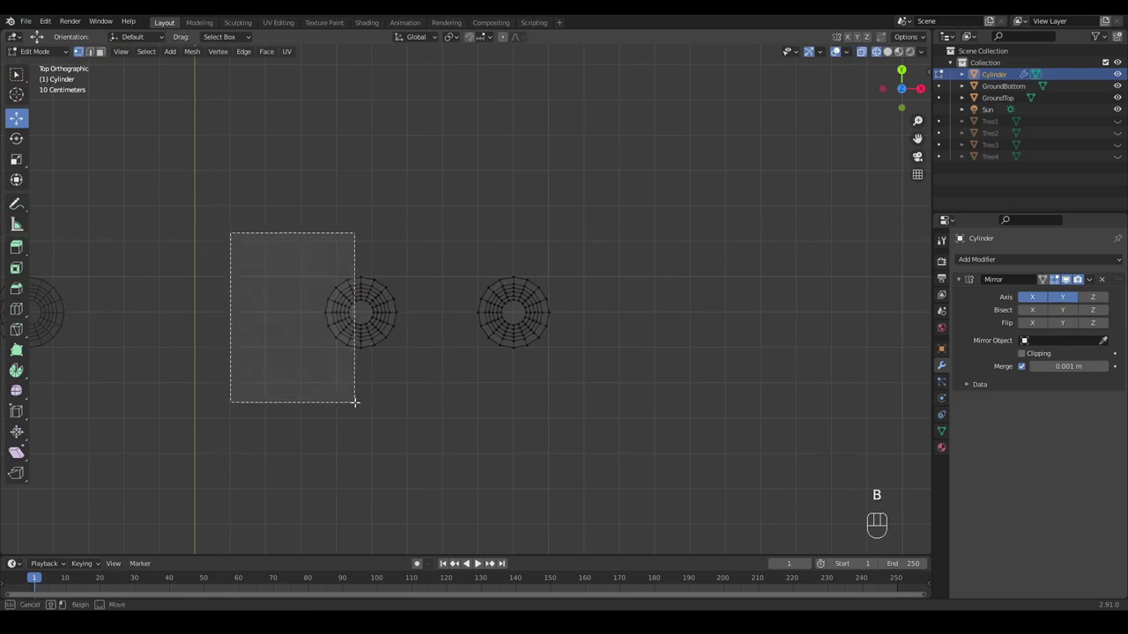
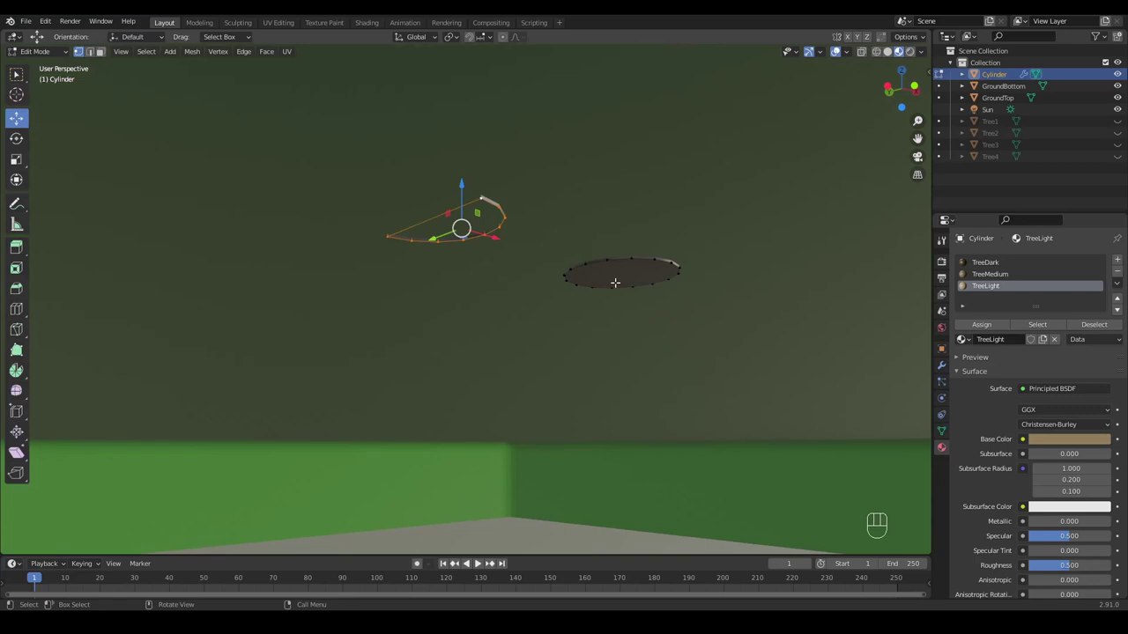
key("f")
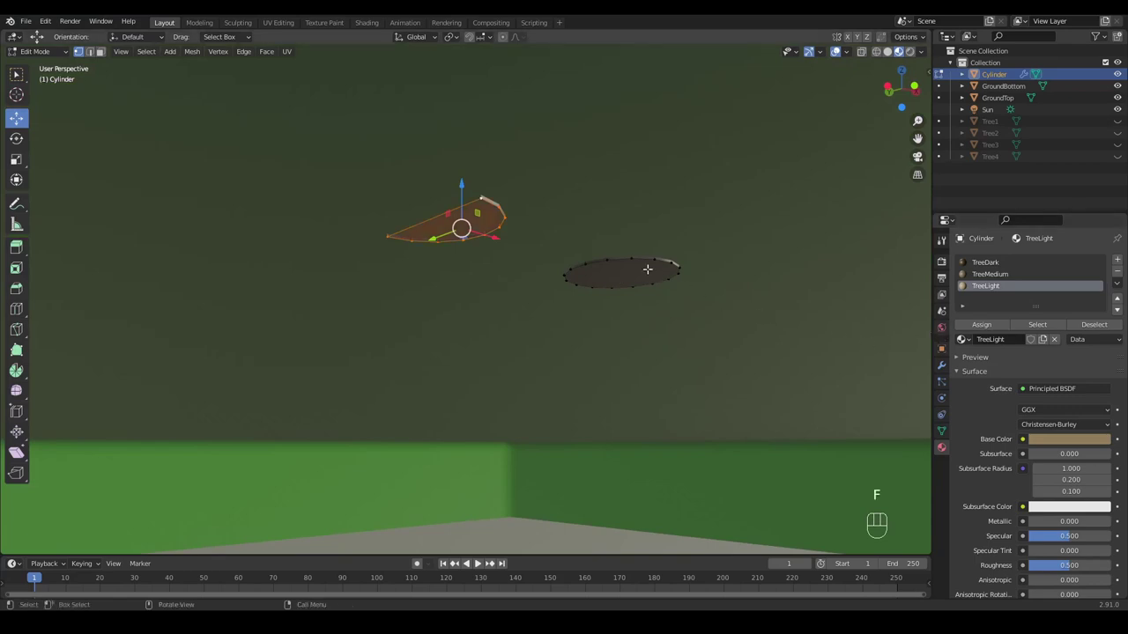
left_click(991, 267)
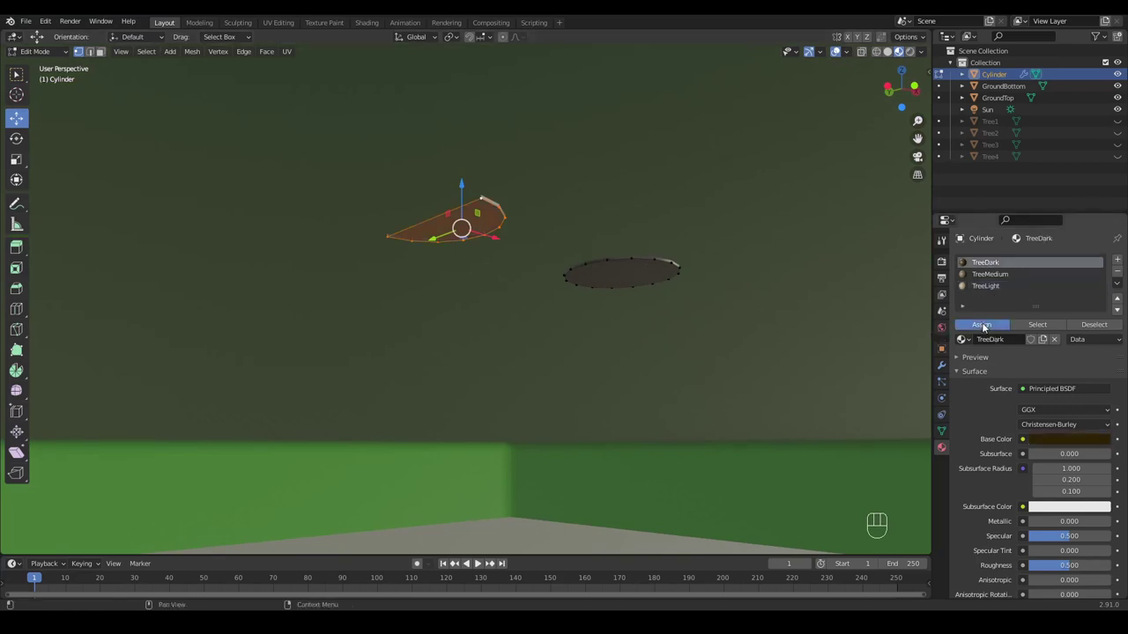
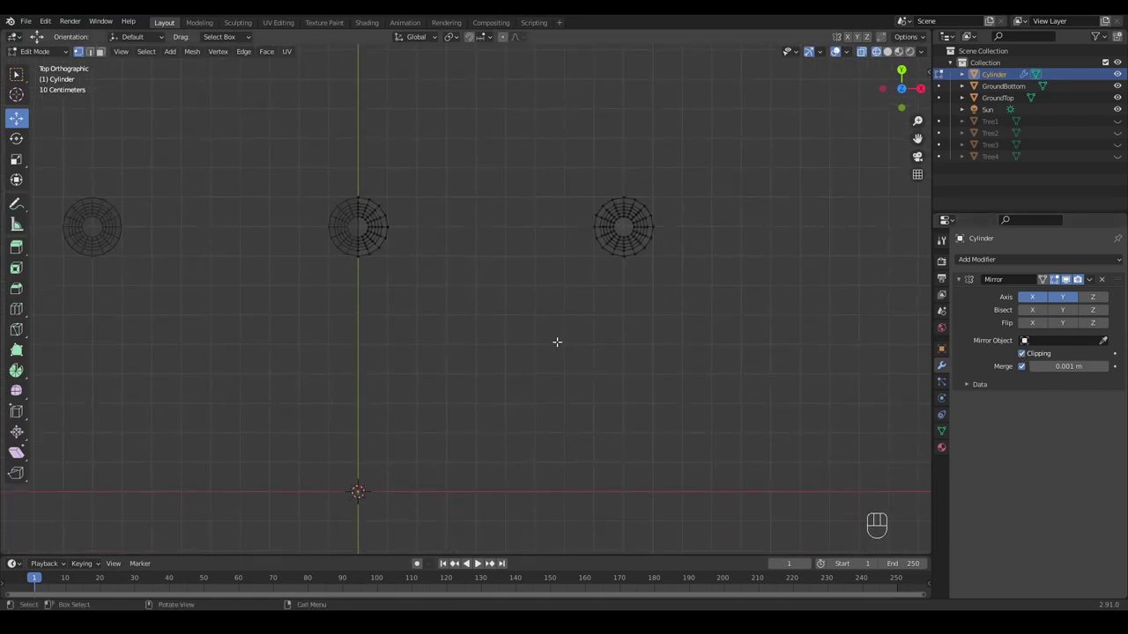
Step: Select the whole rightmost stump of the row
key("b")
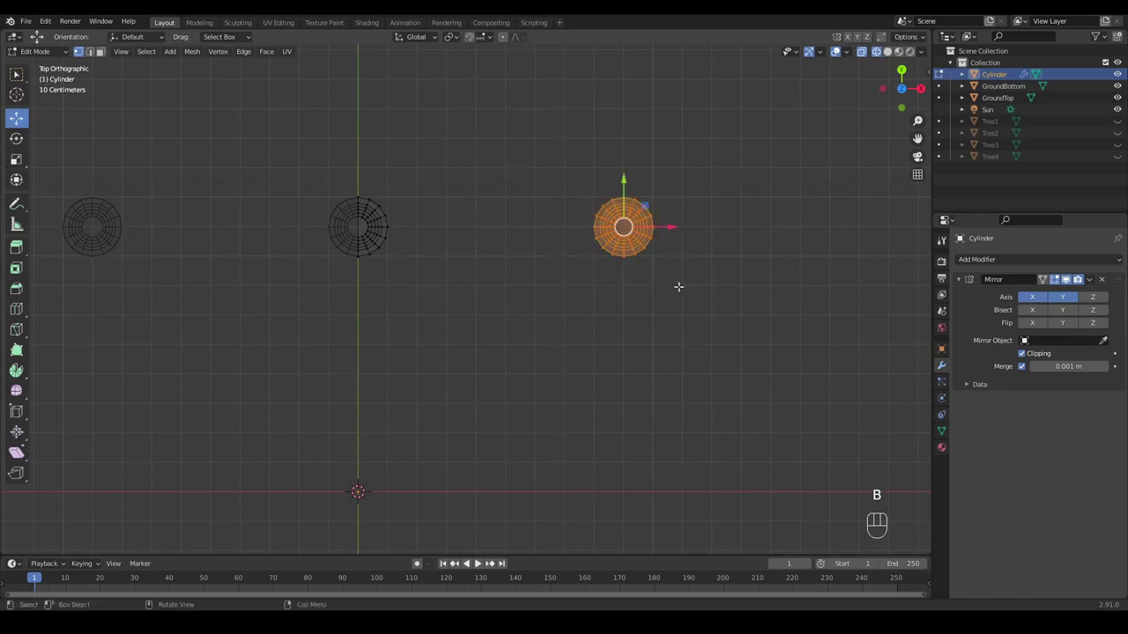
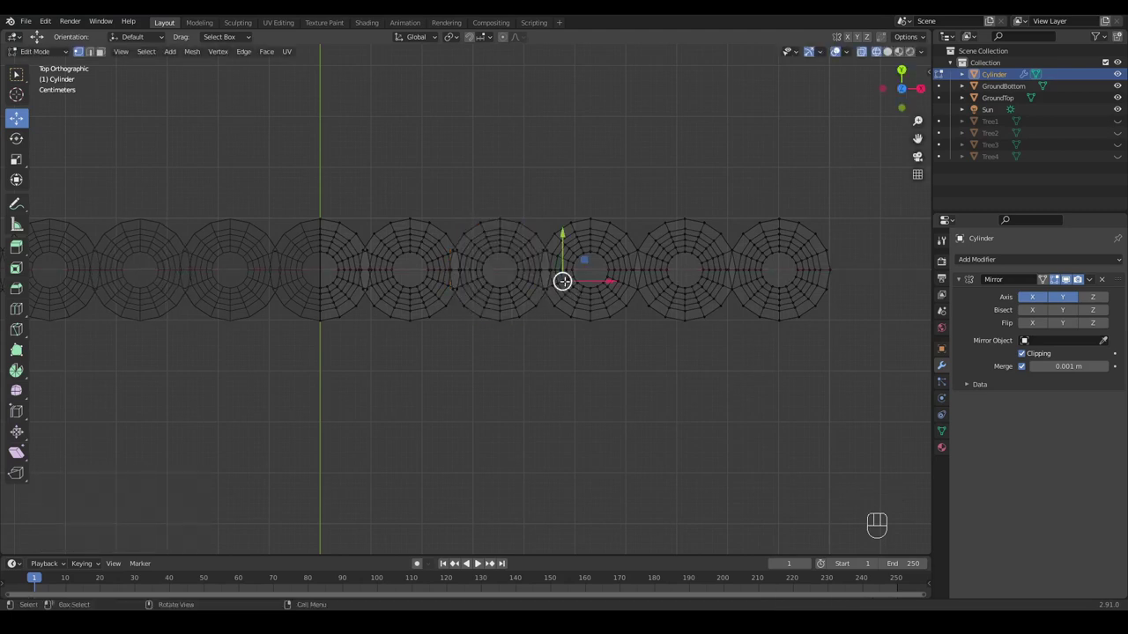
Step: Select all linked geometry of the stumps at the row's right end
key("ctrl+l")
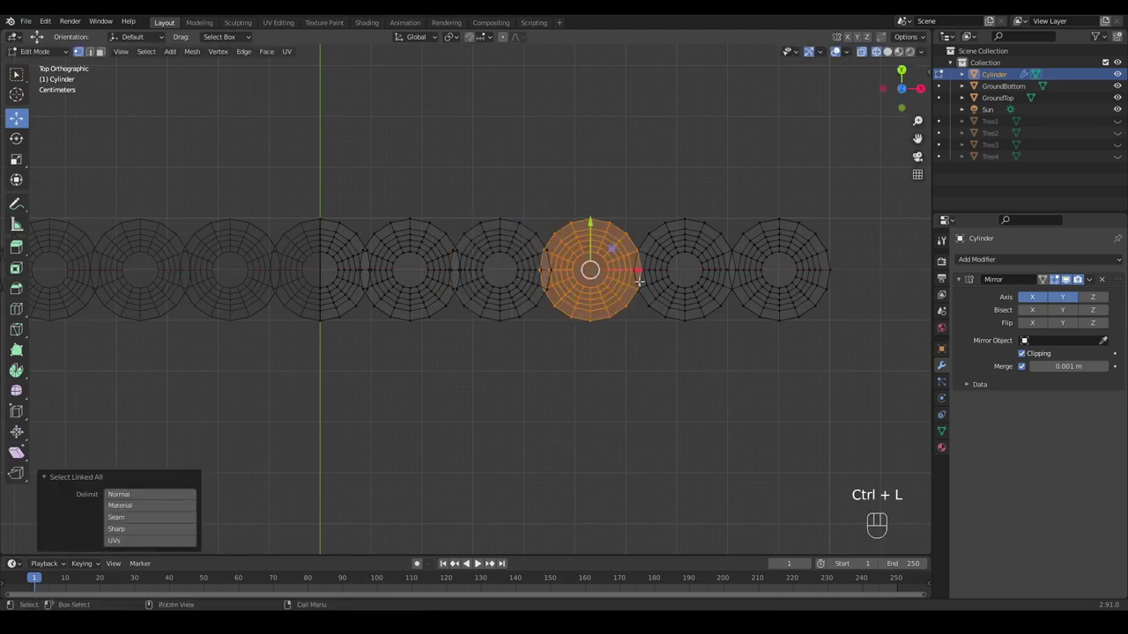
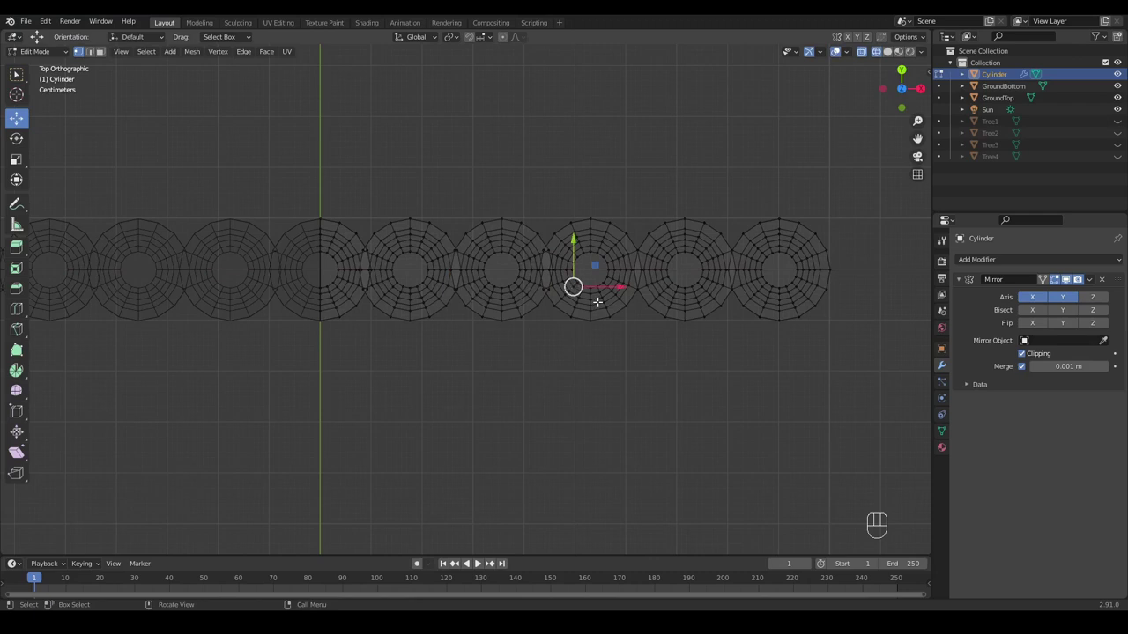
key("ctrl+l")
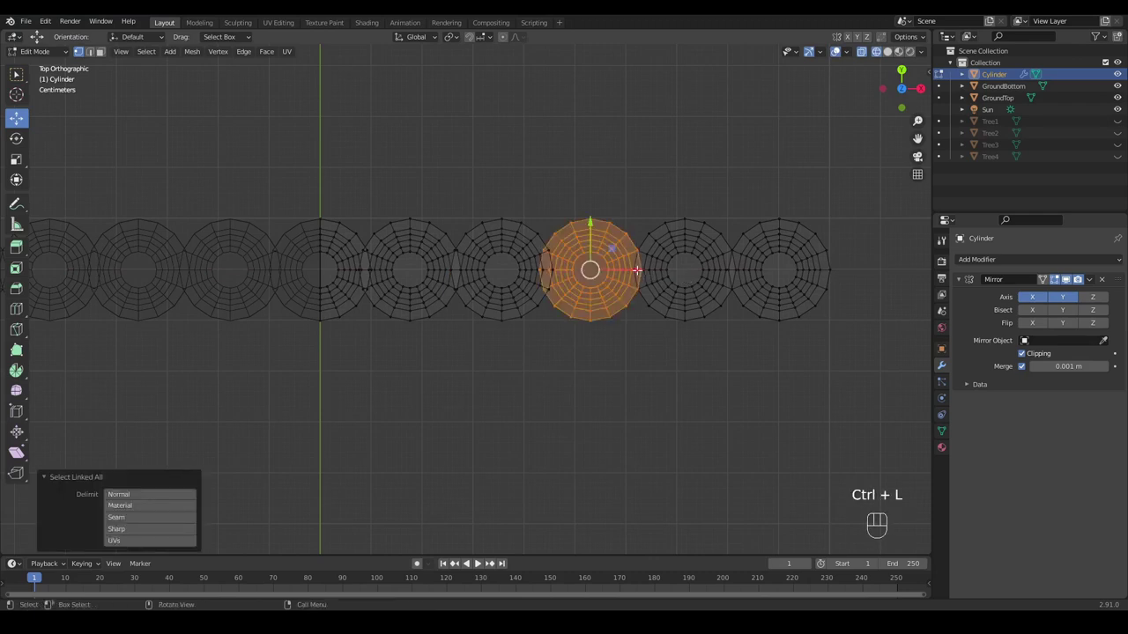
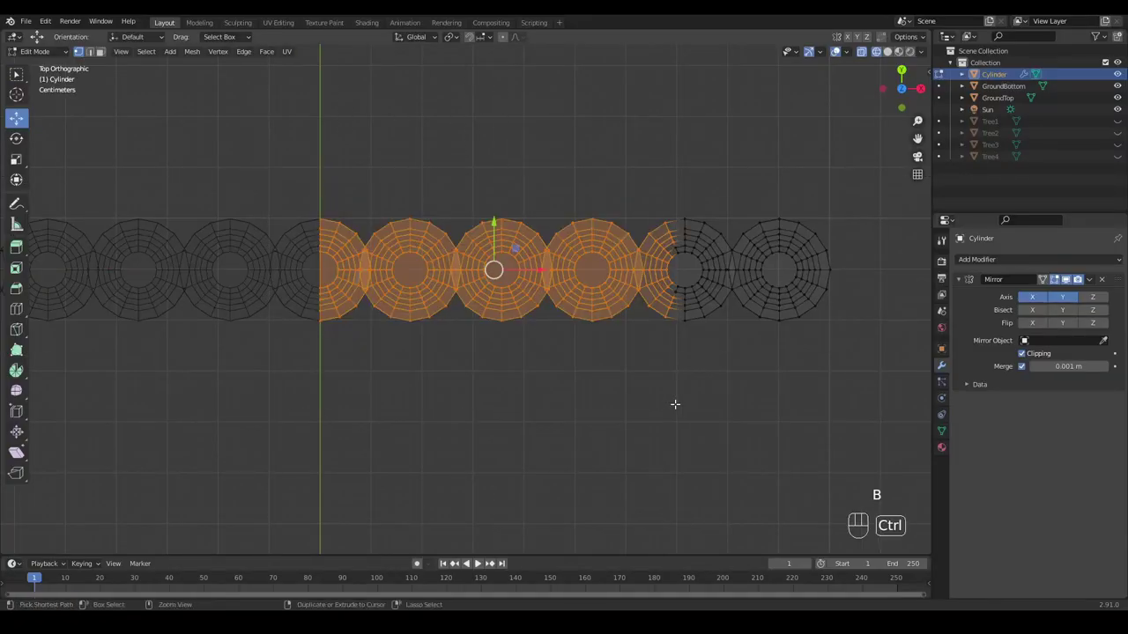
key("ctrl+l")
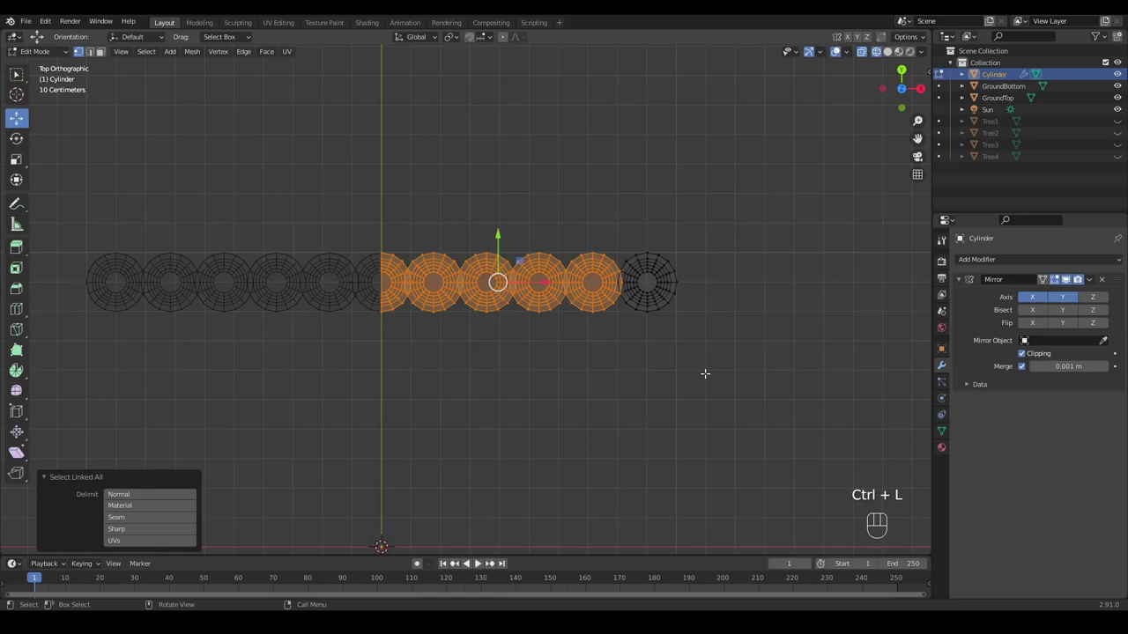
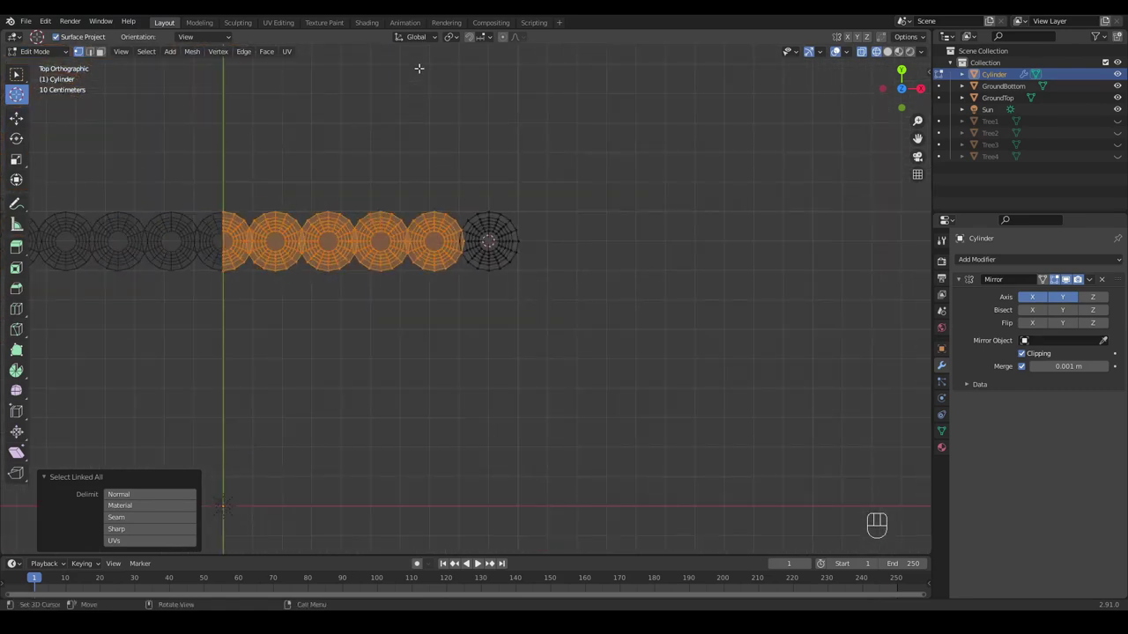
Step: Duplicate the end stumps and rotate them 90° about the cursor at the end stump
left_click_drag(456, 43, 467, 66)
key("shift+d")
key("r")
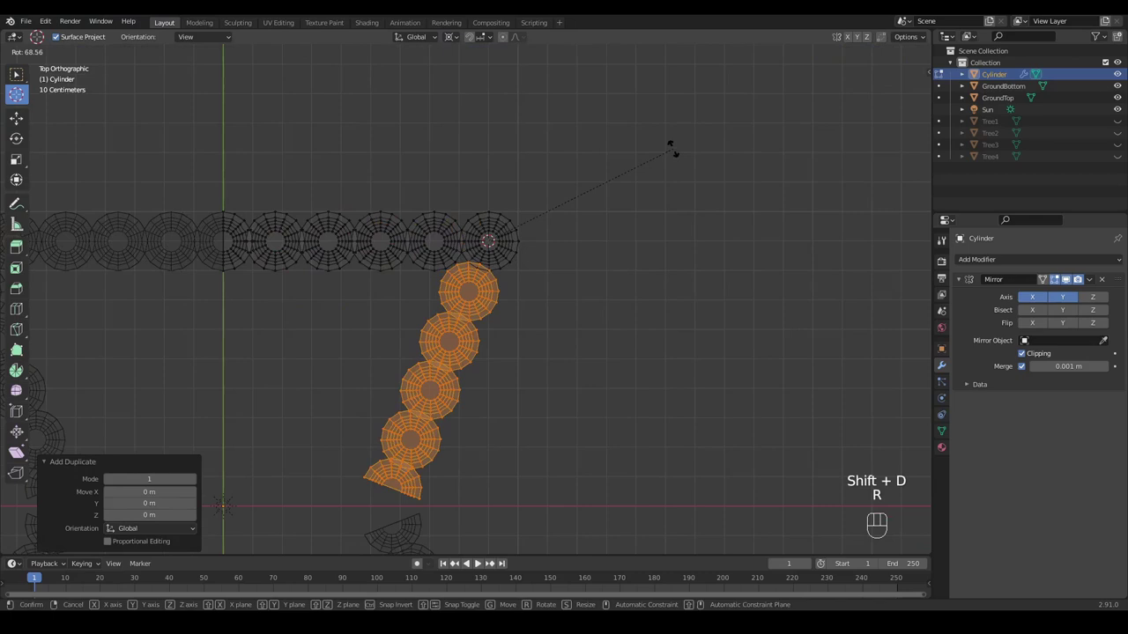
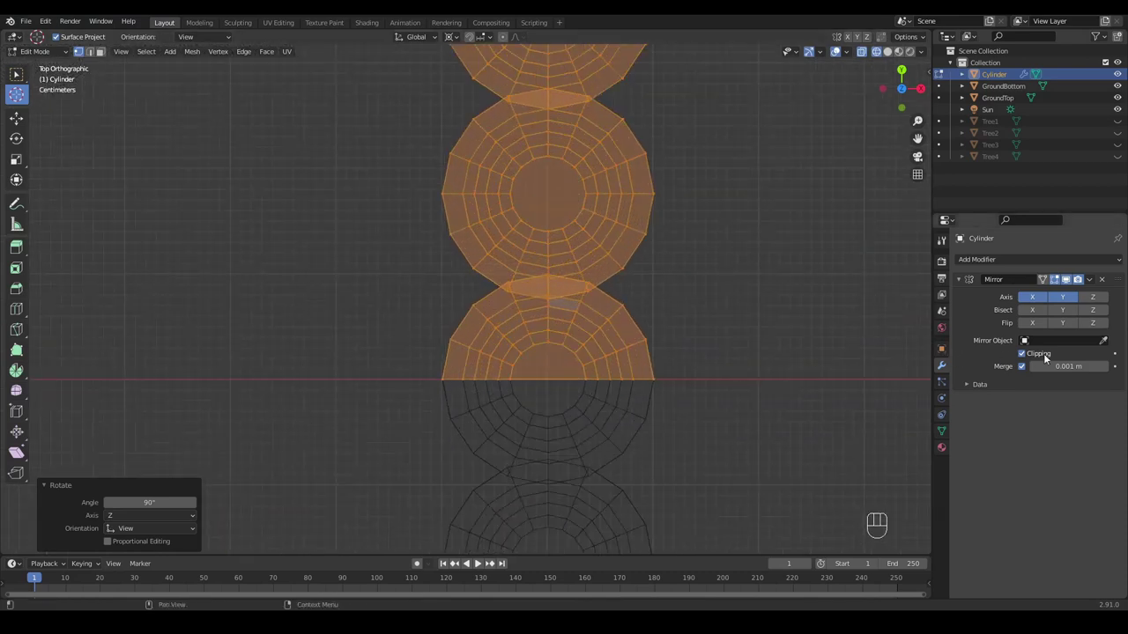
double_click(1025, 359)
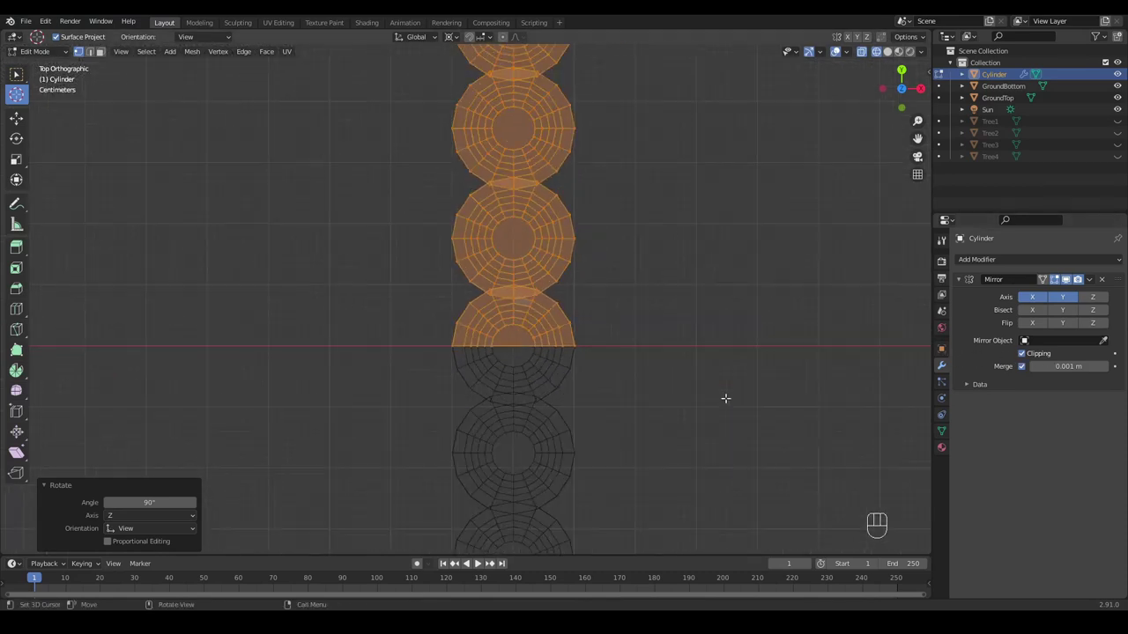
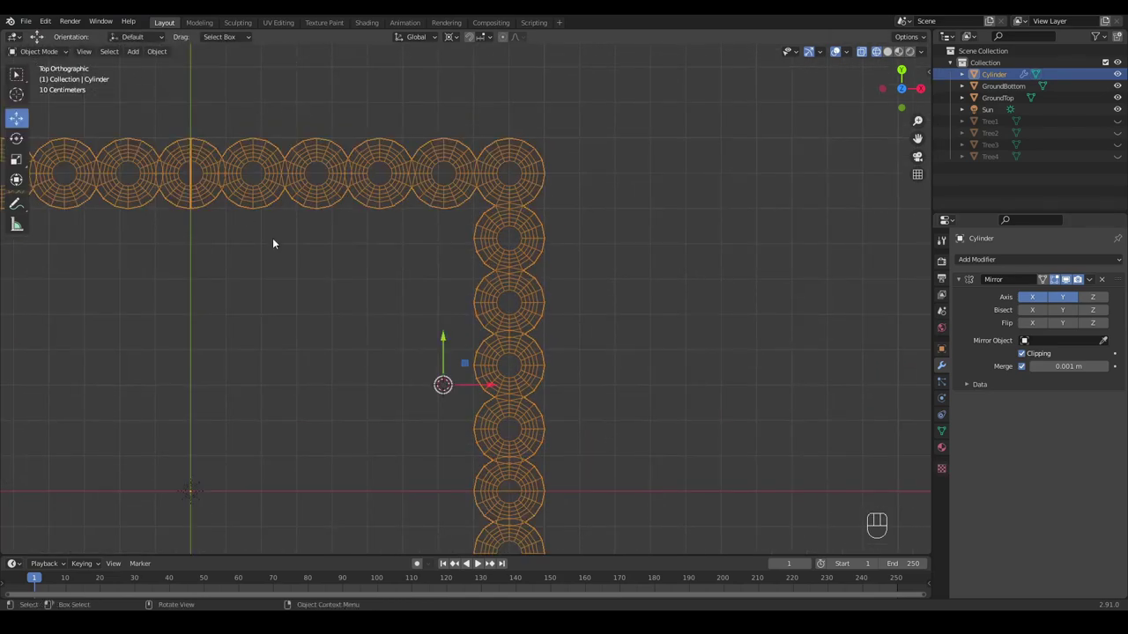
Step: Orbit around the border in material then wireframe shading, selecting the ground and then the stump object
left_click_drag(266, 283, 219, 222)
key("z")
left_click_drag(257, 292, 324, 217)
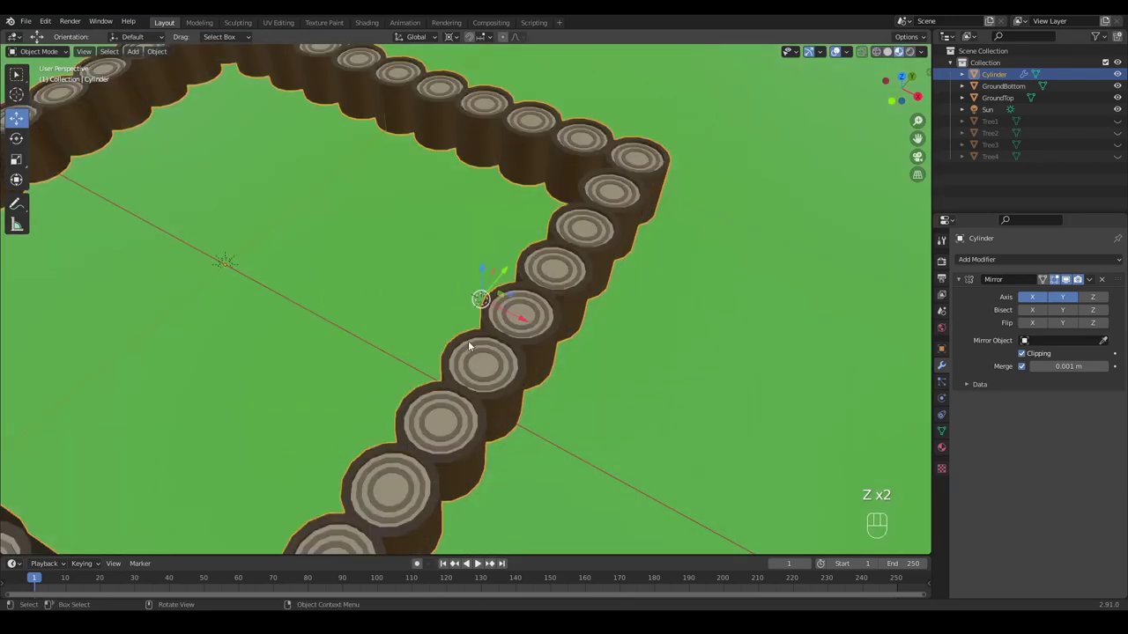
left_click(470, 340)
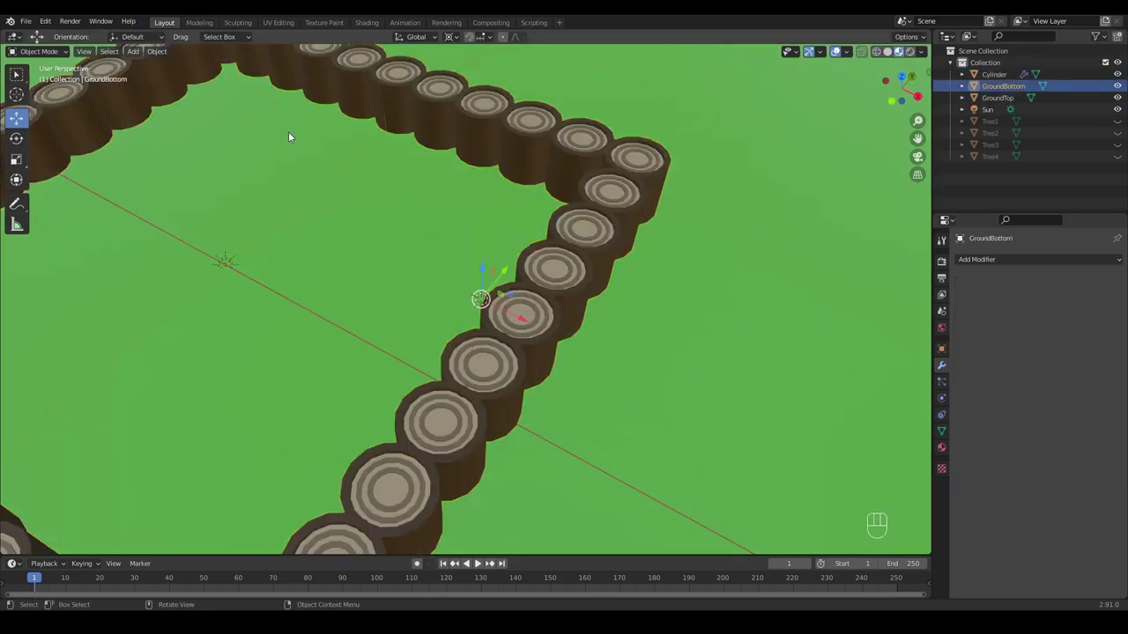
left_click_drag(301, 143, 351, 141)
left_click_drag(346, 173, 533, 342)
key("z")
left_click_drag(422, 329, 455, 325)
left_click(456, 325)
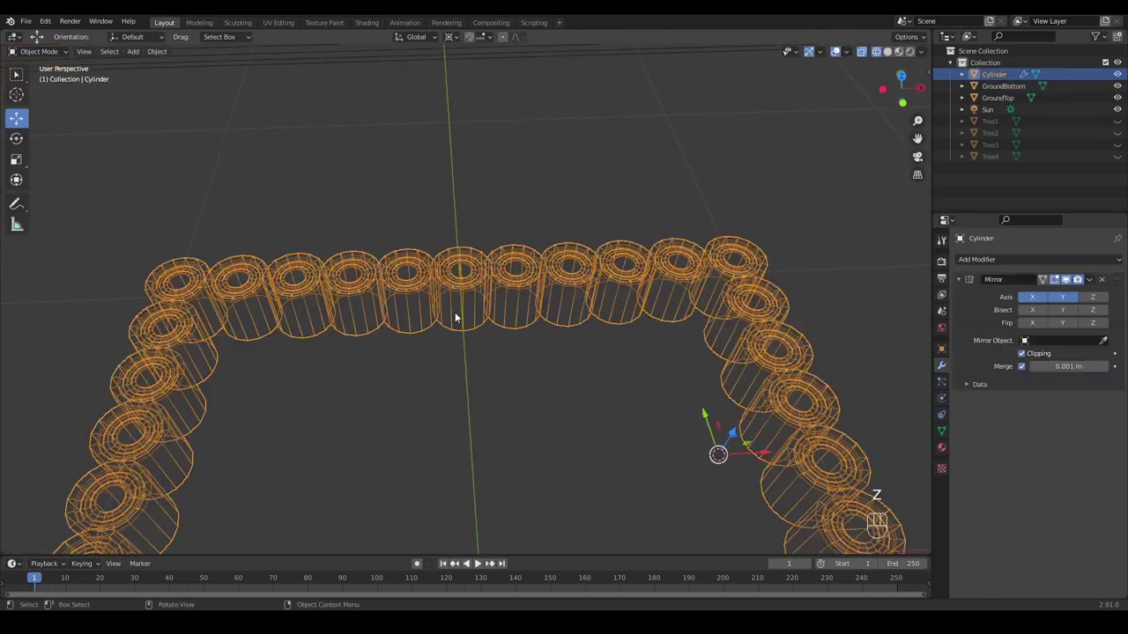
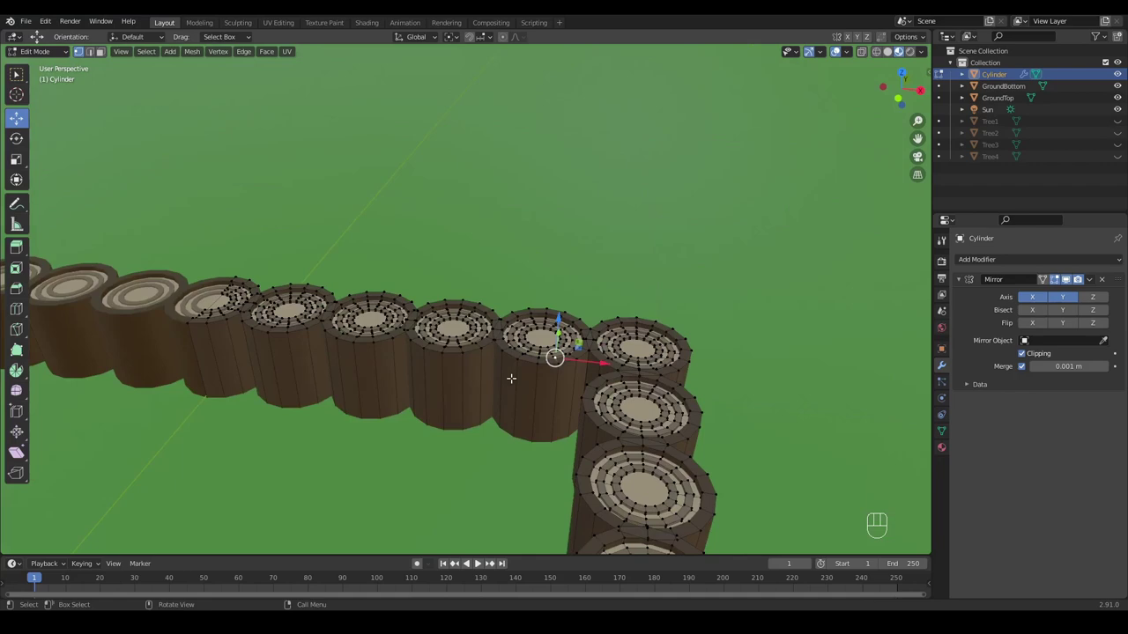
key("ctrl+l")
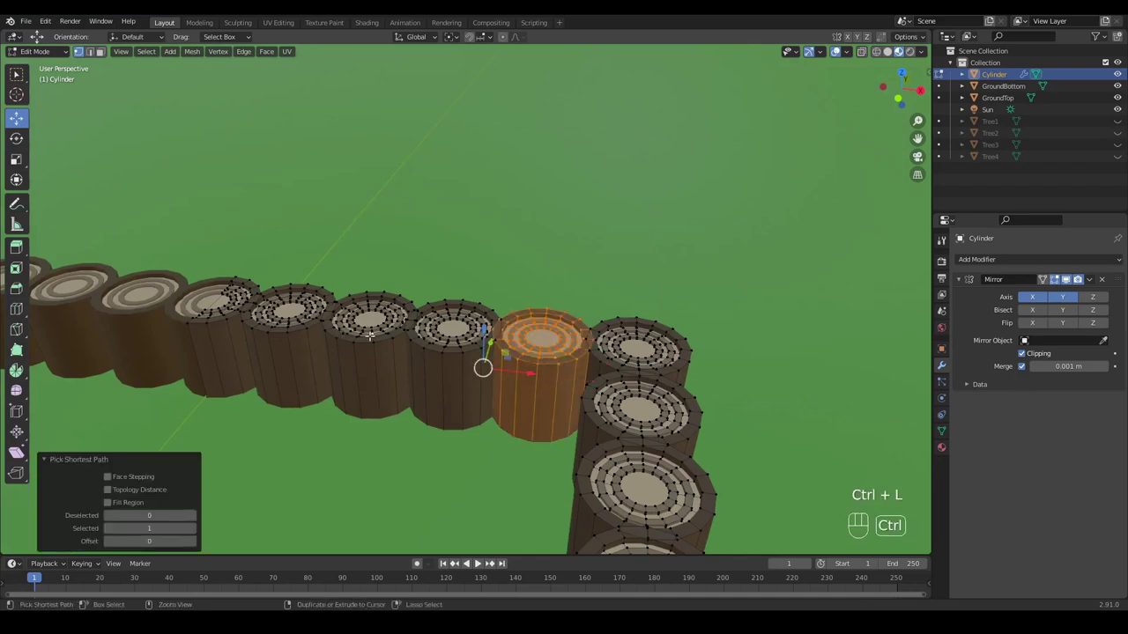
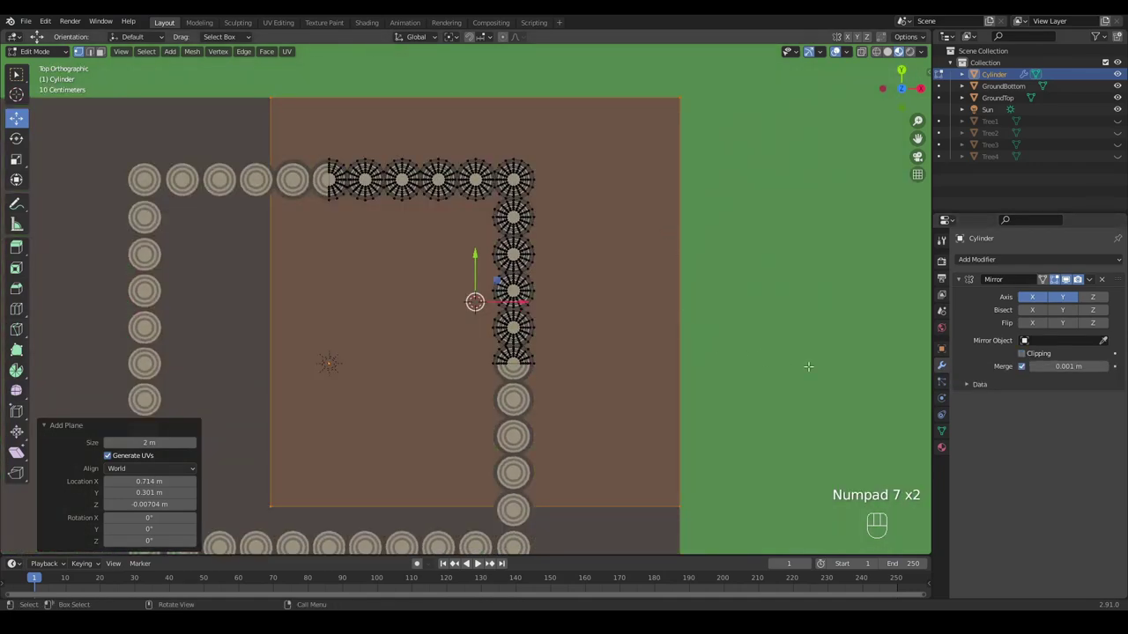
Step: Scale the new plane down to 0.428 to fit a quarter of the ground
key("s")
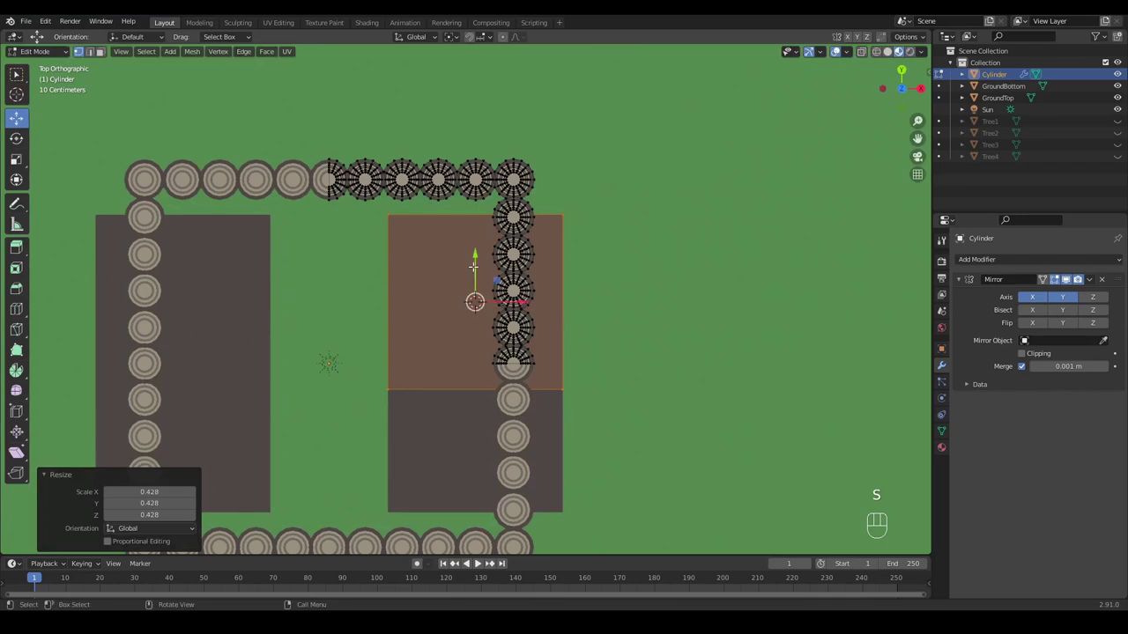
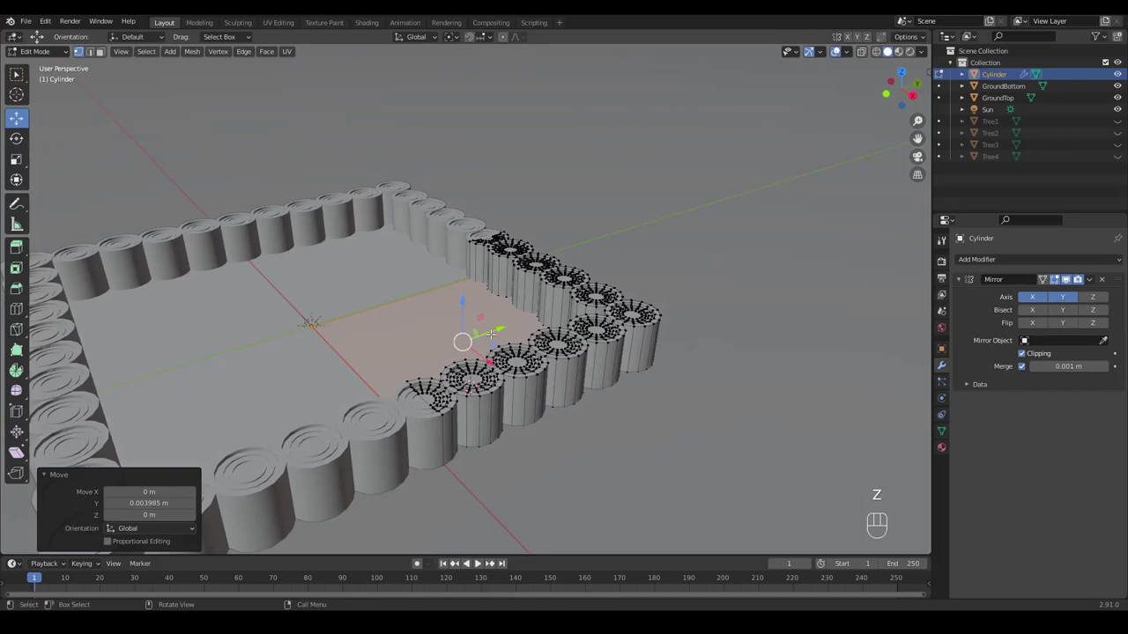
Step: Switch to Material Preview shading and show the mesh's Material Properties
key("z")
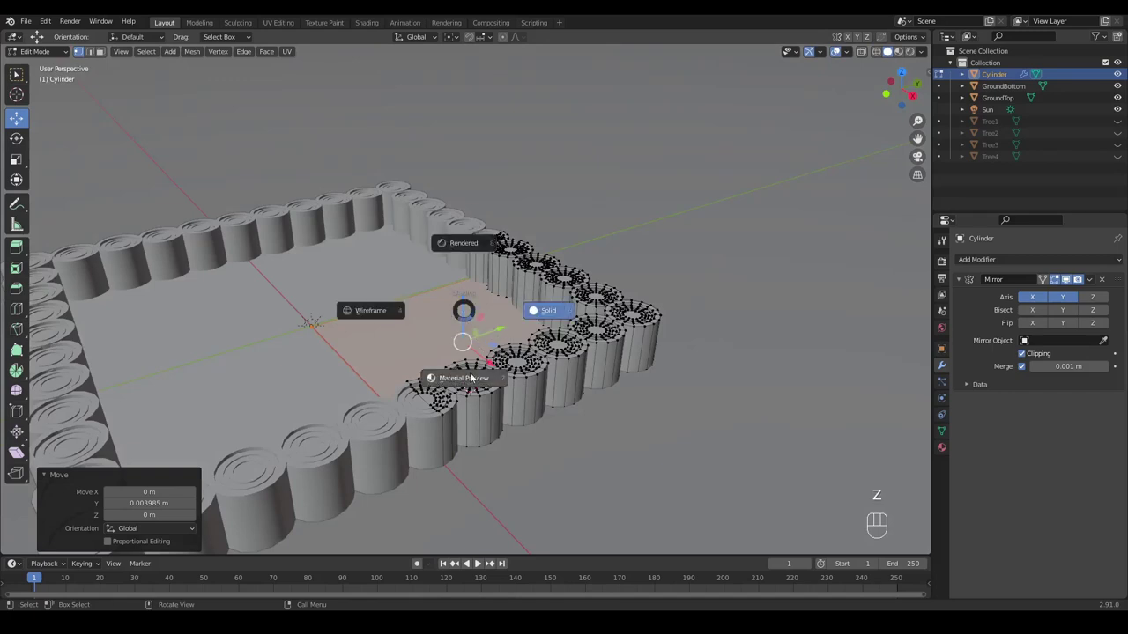
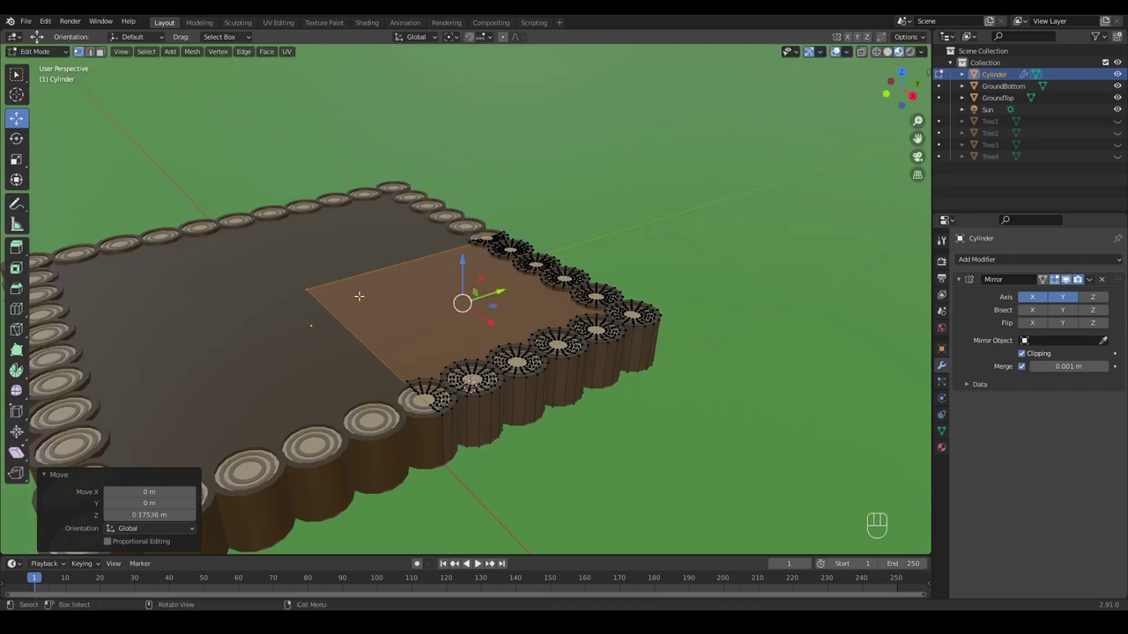
left_click(947, 450)
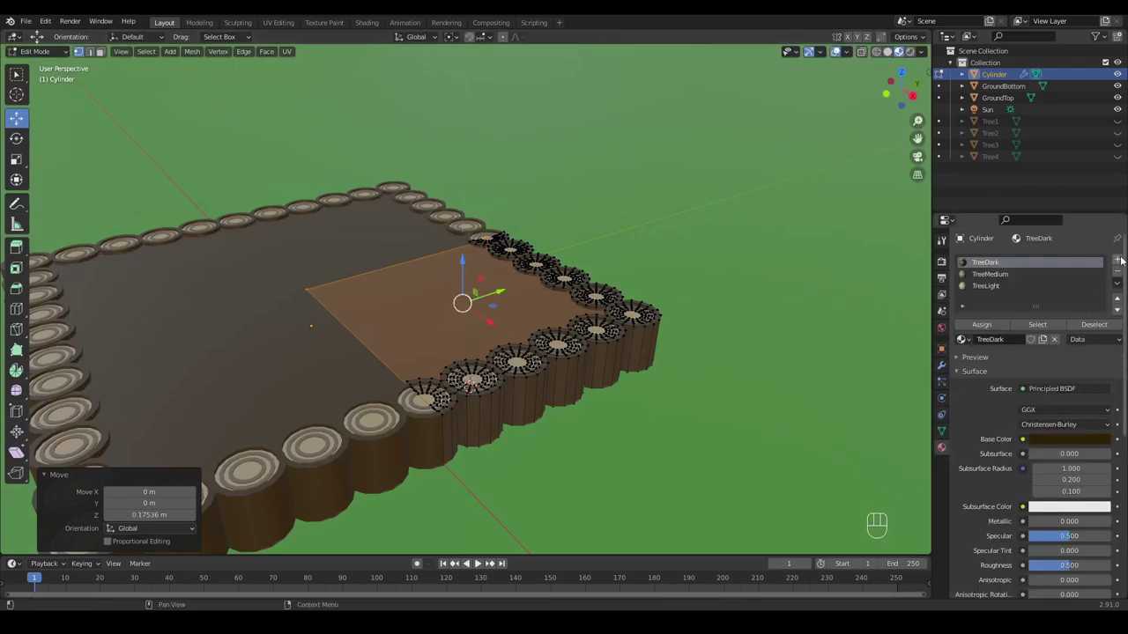
Step: Add a fourth material slot and set it to the existing FarmEarth material
left_click(1123, 261)
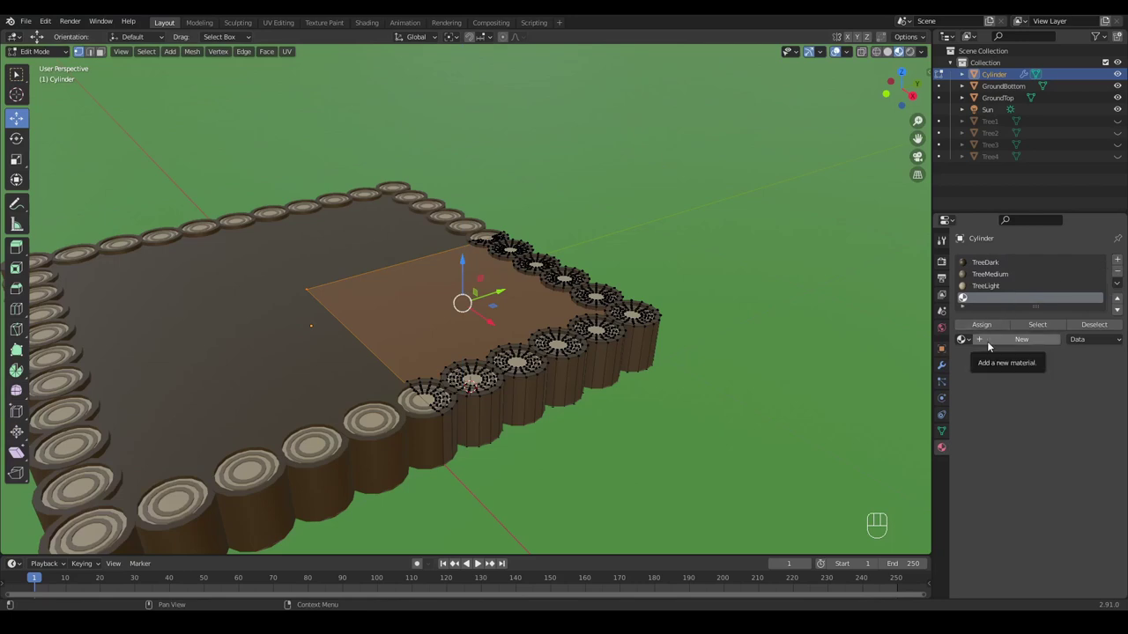
left_click(989, 340)
left_click(997, 305)
left_click_drag(996, 305, 997, 319)
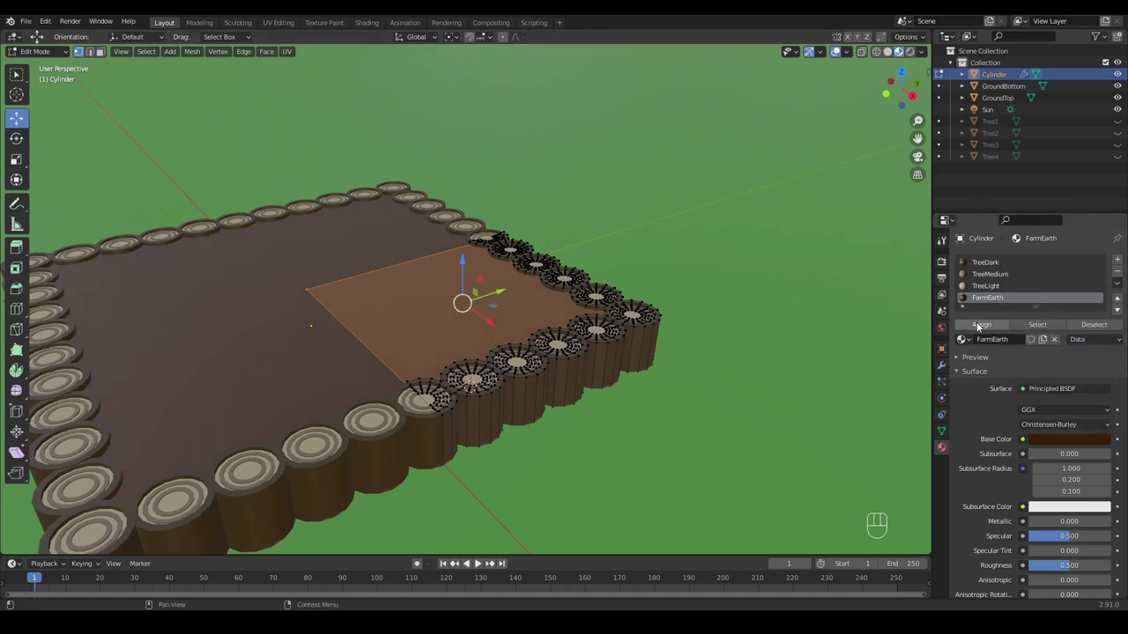
Step: Assign FarmEarth to the plane and bring up the Viewport Overlays options
left_click(979, 327)
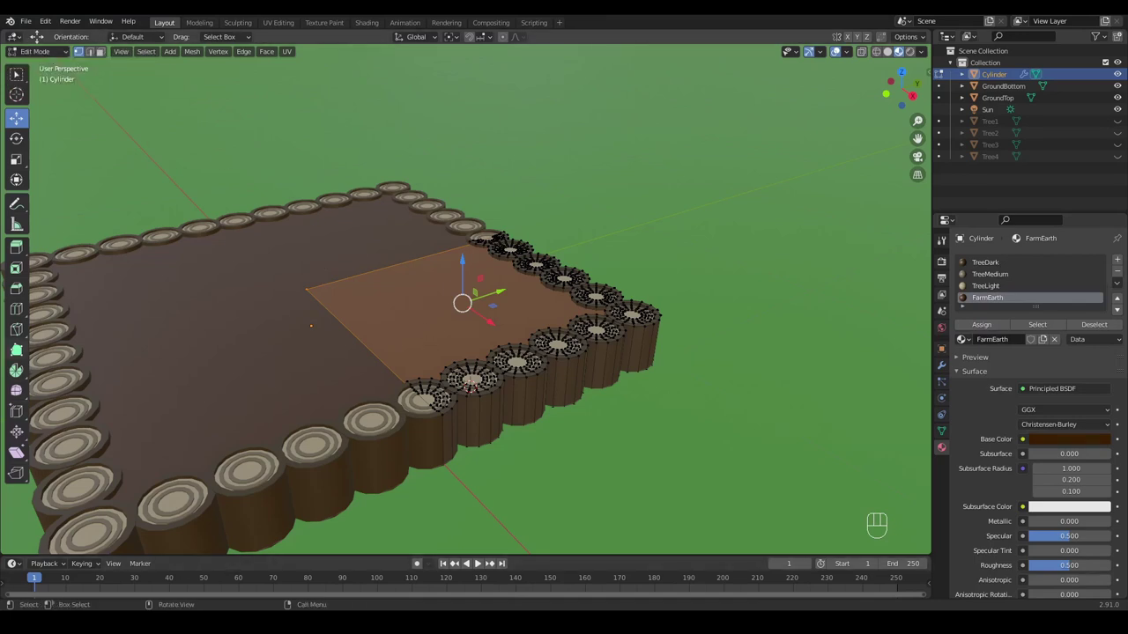
left_click(821, 51)
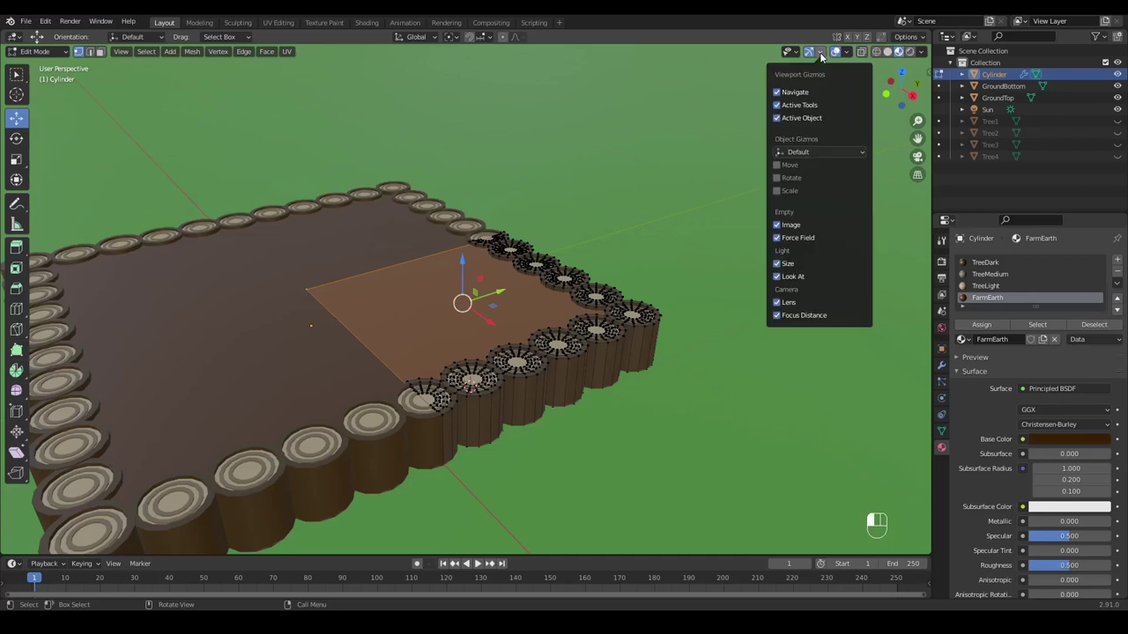